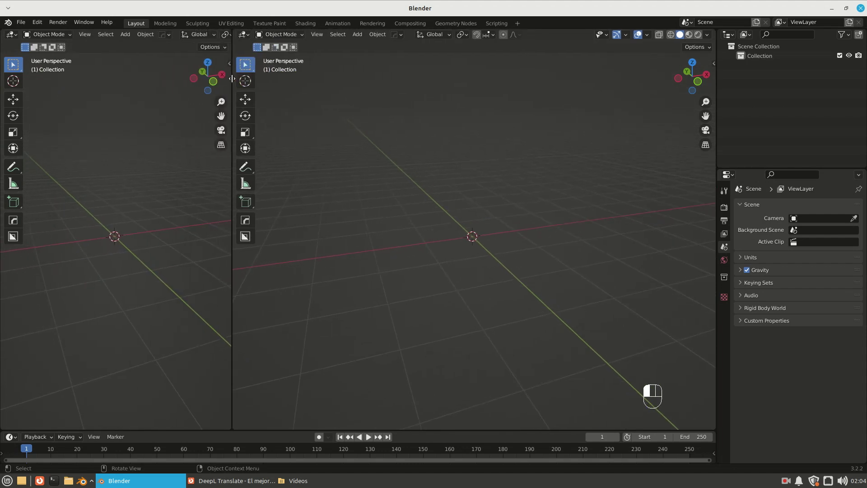
Step: Add a plane aligned to the front view so it stands upright facing the camera
key(KP_1)
key(shift+a)
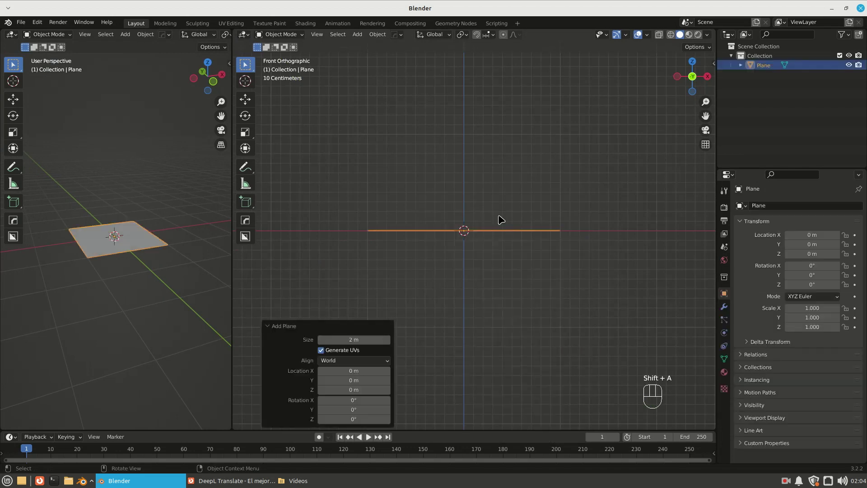
drag(338, 362, 341, 381)
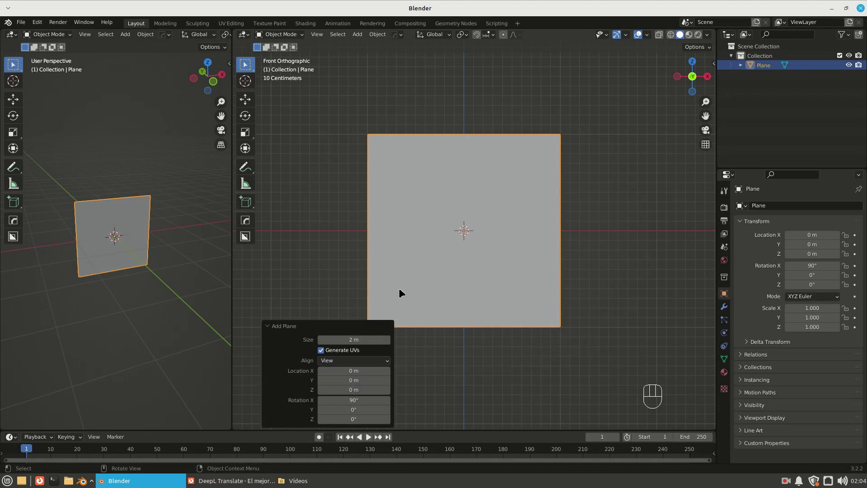
Step: Apply the plane's rotation and view it from the front in the left viewport
key(ctrl+a)
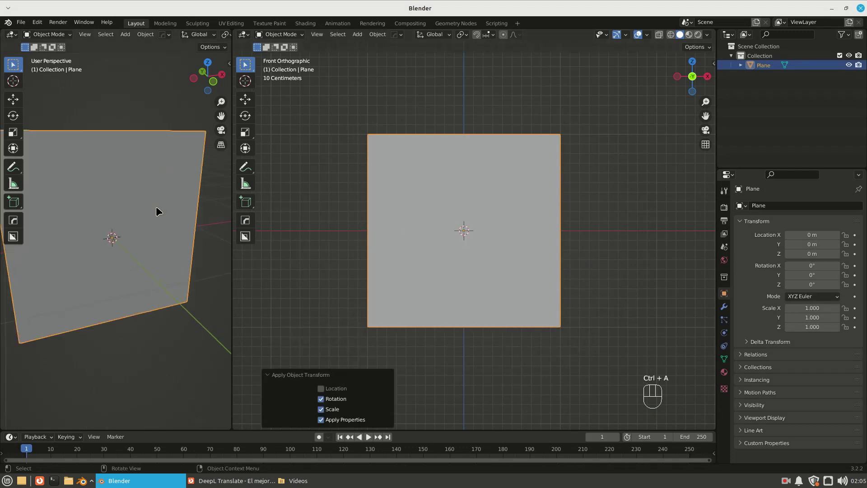
key(KP_1)
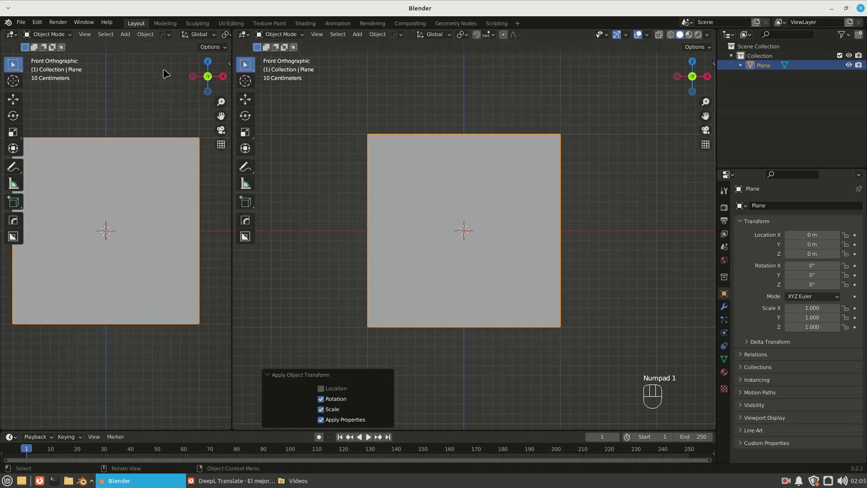
drag(189, 40, 210, 41)
Step: Make the right area a Shader Editor with its sidebar hidden and give the plane a new material
drag(209, 41, 281, 131)
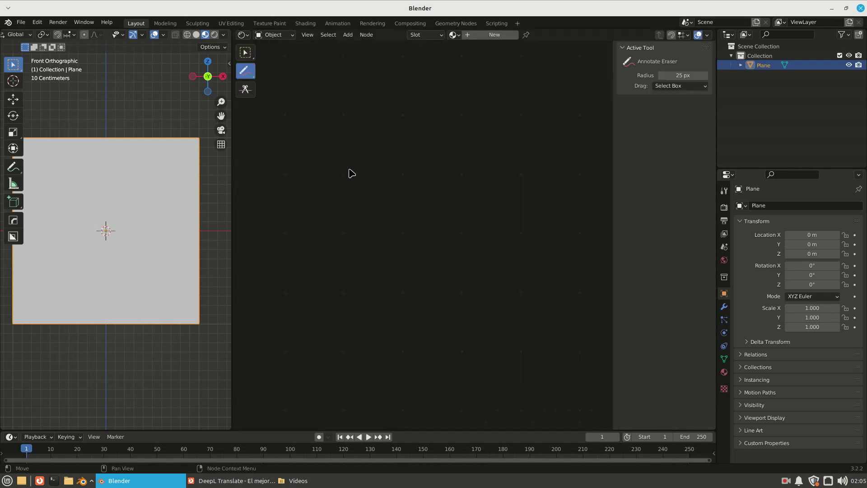
key(n)
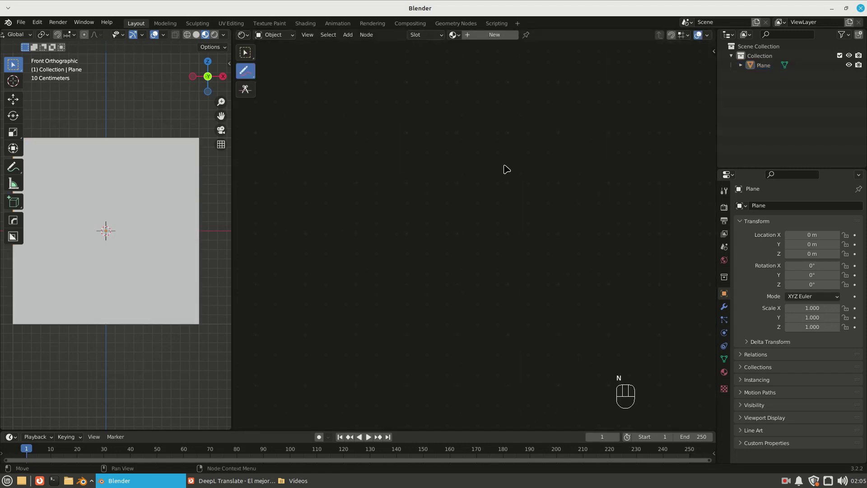
drag(486, 39, 513, 223)
drag(525, 218, 547, 173)
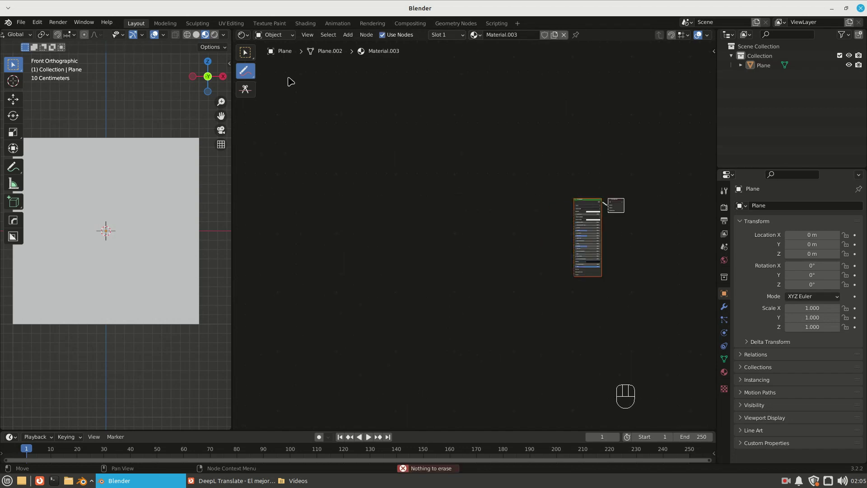
Step: Frame the material's Principled BSDF nodes in the editor ready to add more nodes
drag(250, 49, 538, 197)
middle_click(647, 212)
middle_click(106, 227)
drag(430, 173, 353, 195)
key(shift+a)
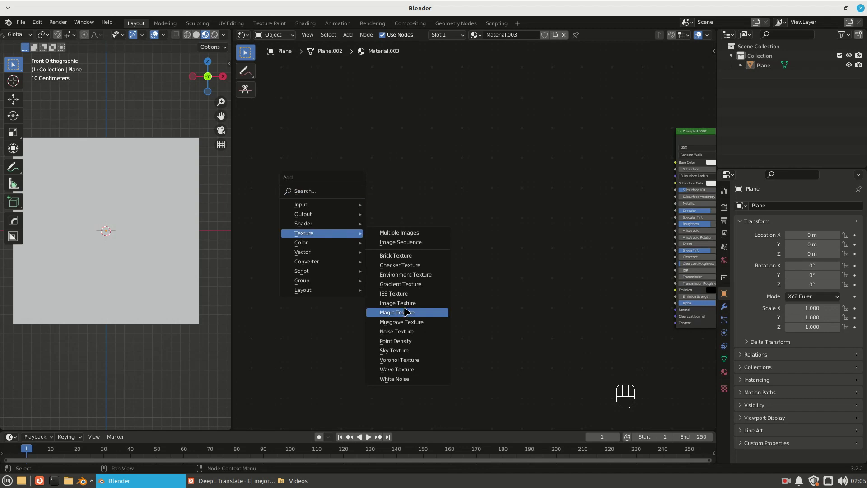
Step: Add an Image Texture node and duplicate it twice, stacking the copies below it
key(shift+d)
key(y)
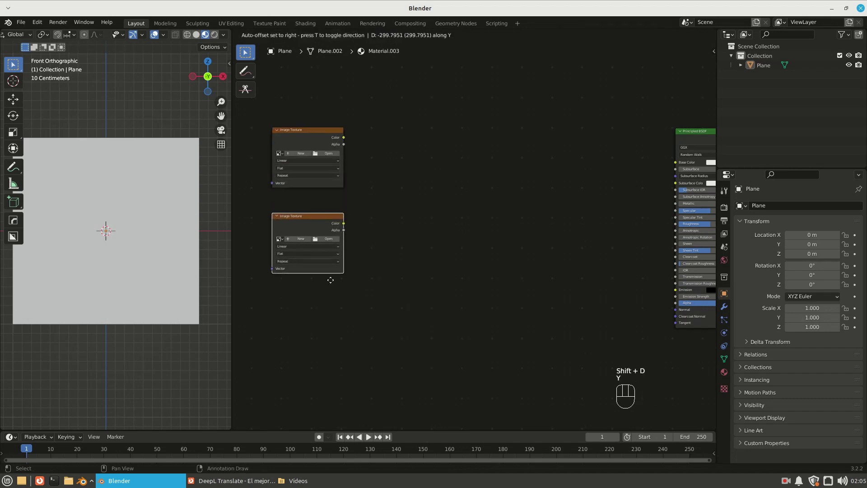
key(shift+d)
key(y)
drag(352, 375, 325, 139)
Step: Load the tea-set photo 01.jpg into the top image texture feeding Base Color
click(323, 135)
click(283, 151)
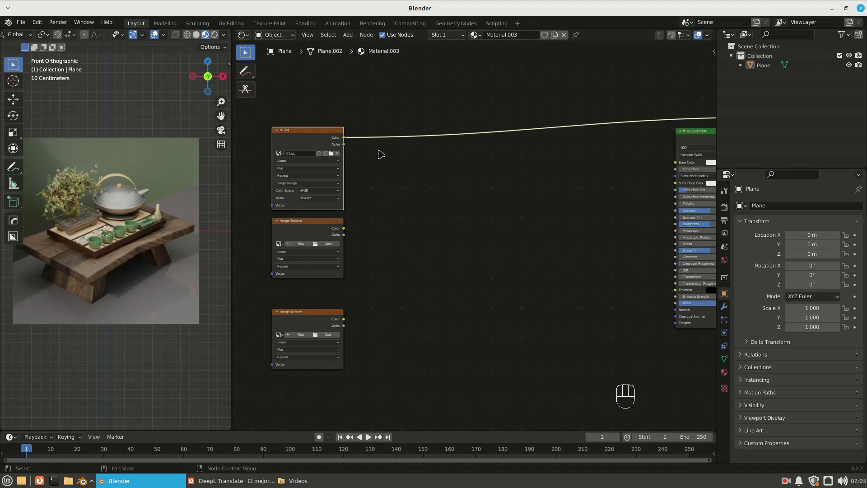
middle_click(365, 147)
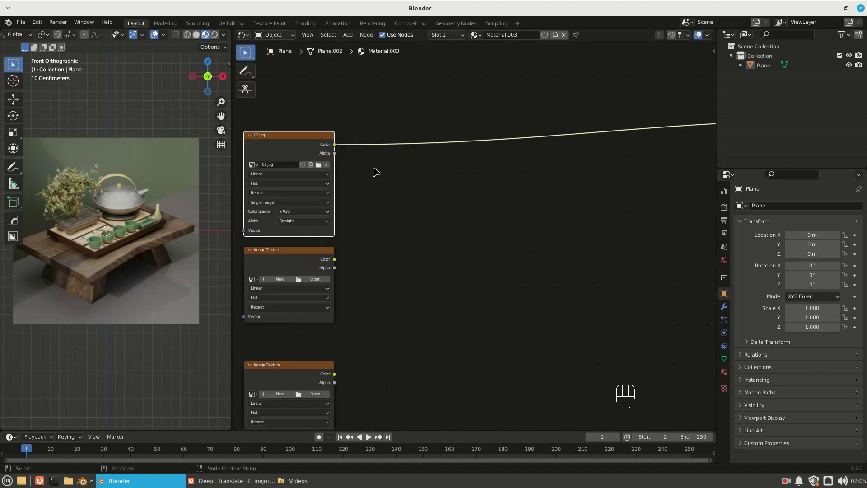
middle_click(343, 150)
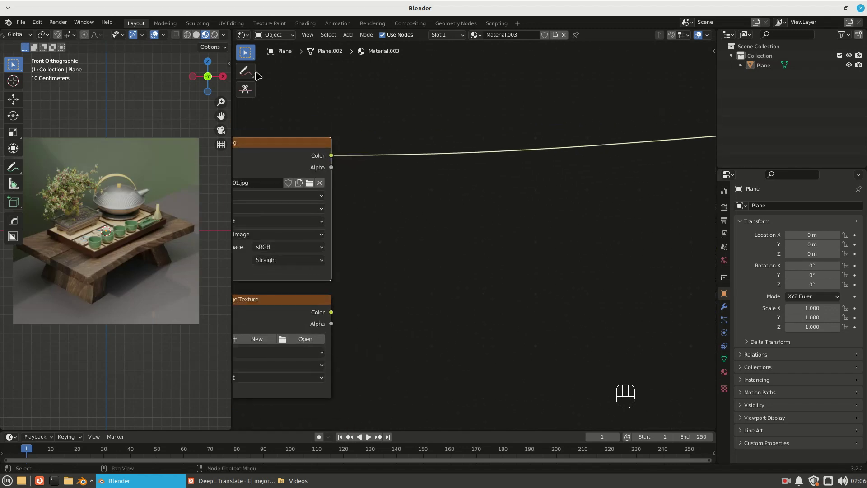
Step: Circle the image node's Color output with an annotation, then erase it
click(251, 75)
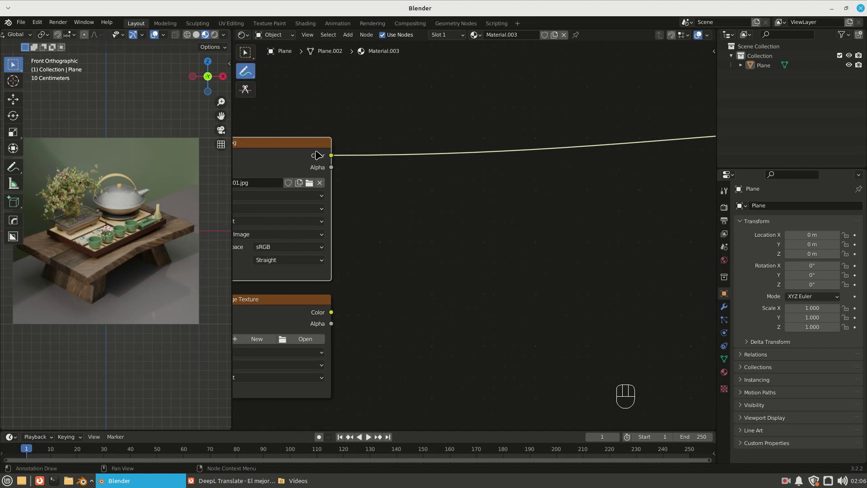
drag(105, 221, 321, 146)
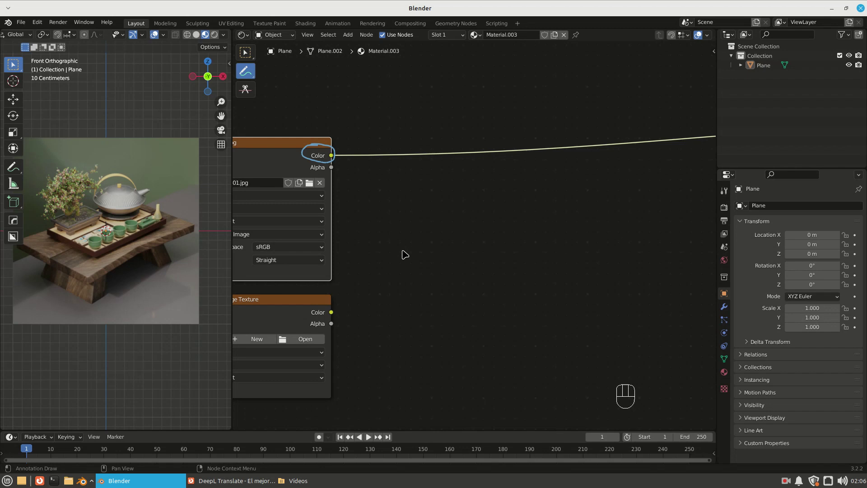
drag(250, 74, 287, 137)
drag(303, 147, 360, 157)
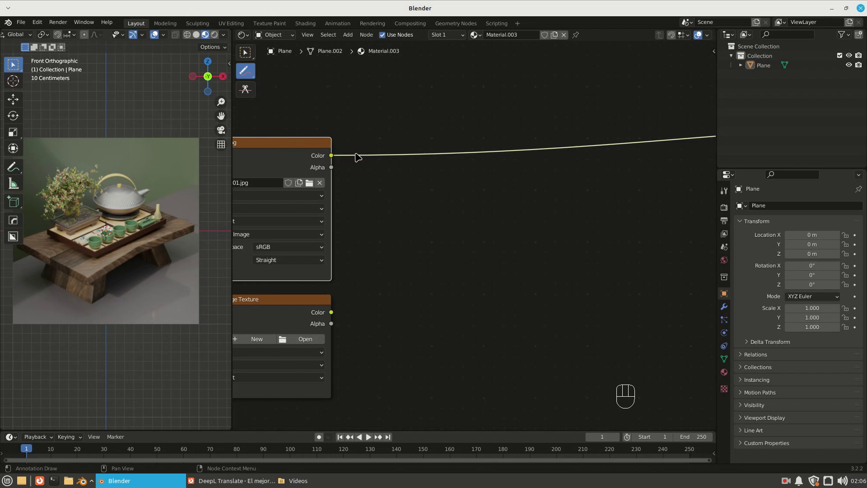
Step: Add a Math node set to Multiply, drop it on the colour link, then move it aside
key(shift+a)
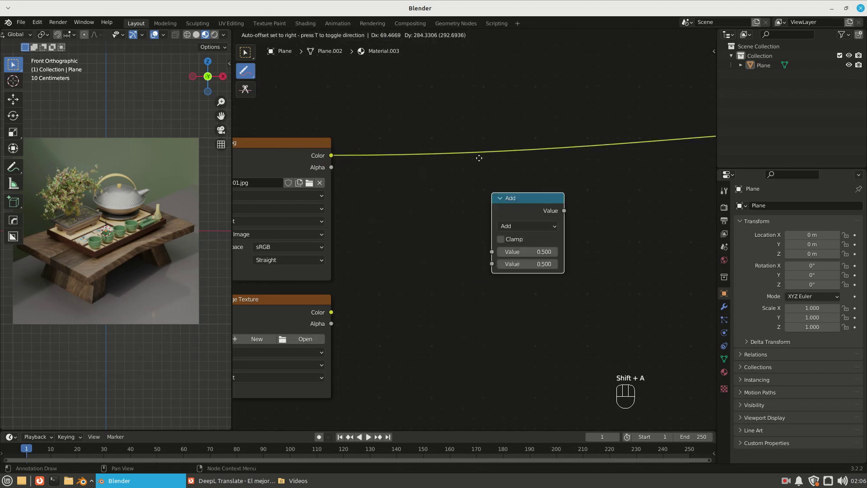
drag(483, 180, 318, 240)
drag(475, 209, 534, 295)
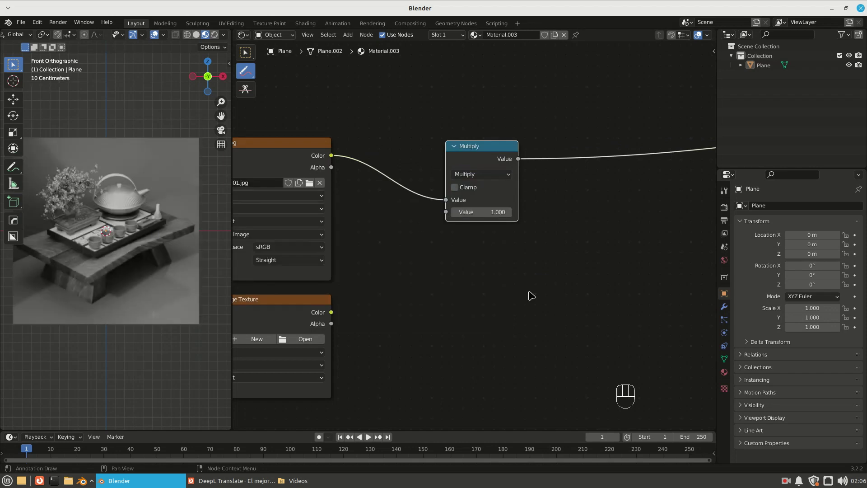
click(481, 138)
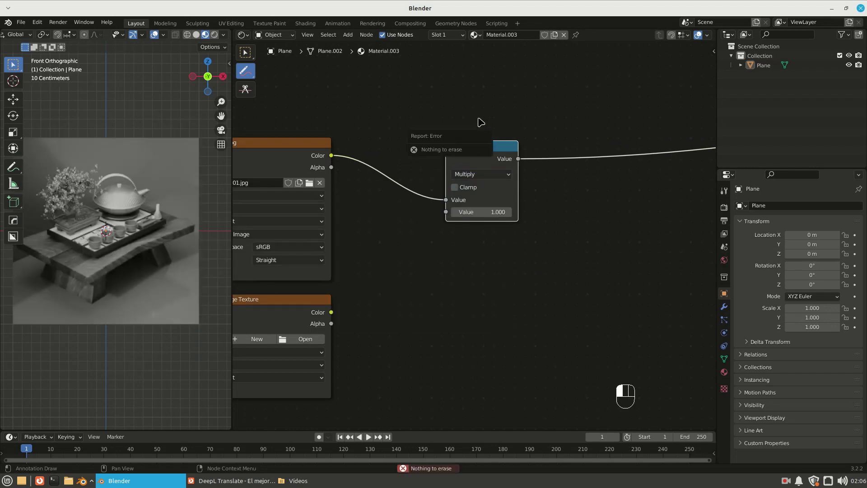
click(250, 55)
drag(484, 151, 483, 107)
click(483, 237)
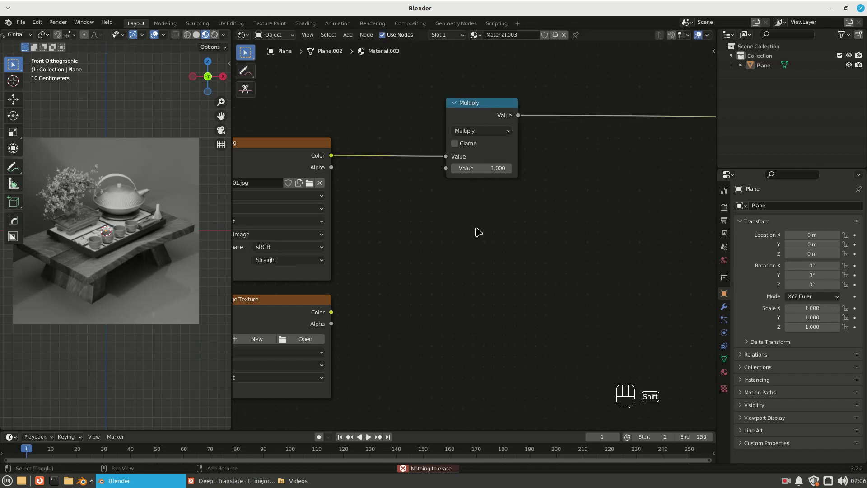
Step: Add a MixRGB in Multiply mode with white Color2, photo in Color1, result driving Base Color
key(shift+a)
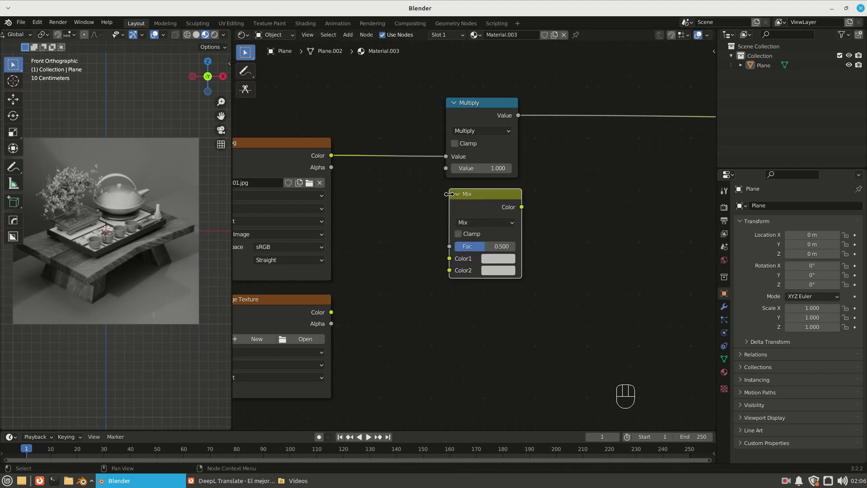
drag(336, 160, 466, 258)
click(484, 251)
click(510, 273)
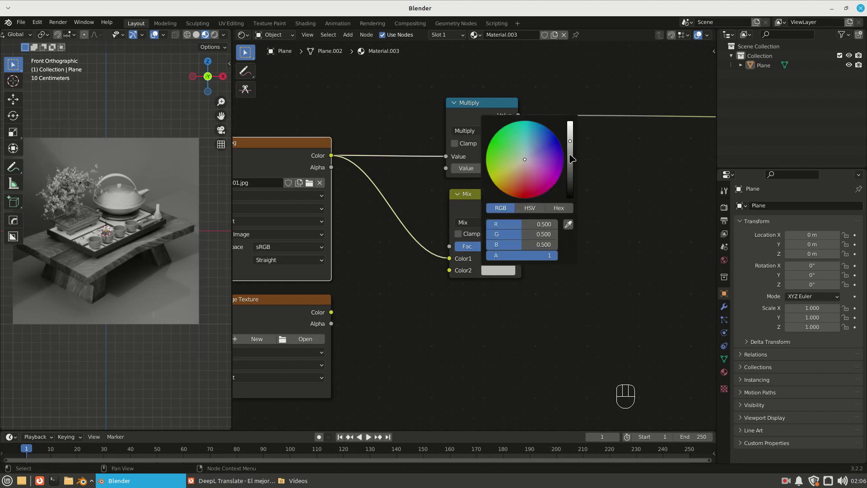
drag(485, 228, 488, 257)
click(496, 204)
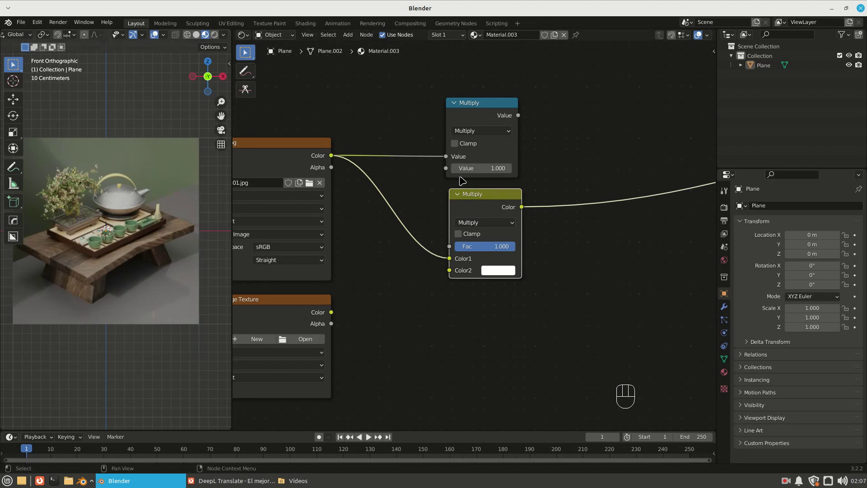
click(482, 112)
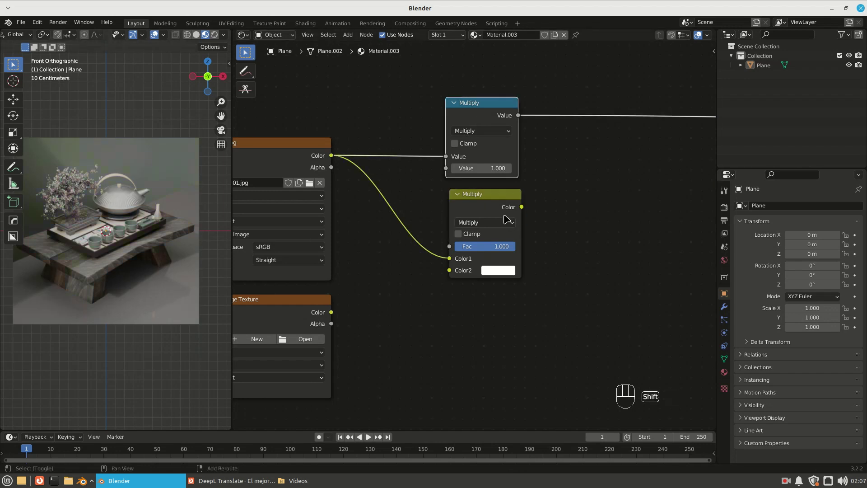
click(498, 202)
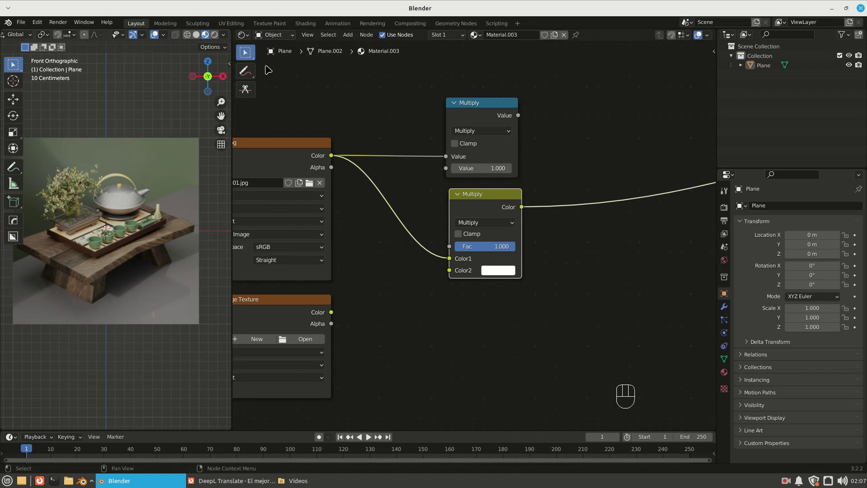
Step: Sketch crossing annotation lines beside the nodes with the Annotate tool
click(252, 73)
click(547, 172)
click(555, 183)
click(560, 157)
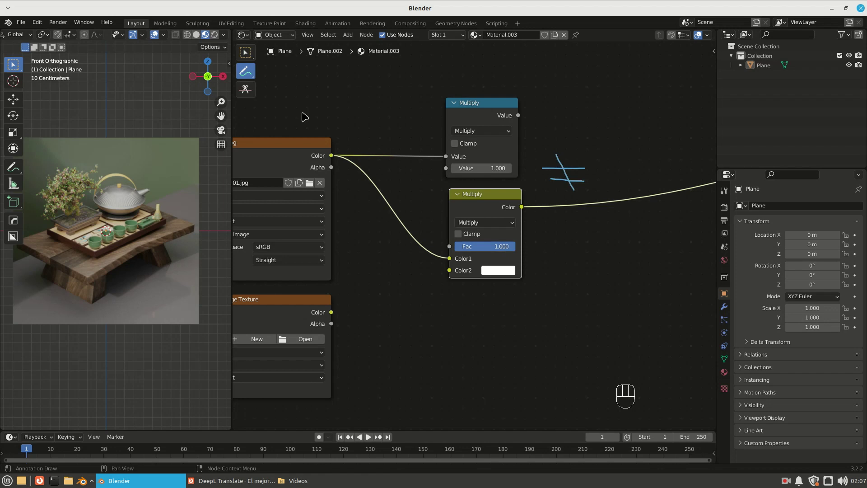
drag(250, 72, 285, 131)
drag(550, 150, 426, 167)
Step: Box-select the photo texture, Math and Mix nodes and delete them
click(246, 75)
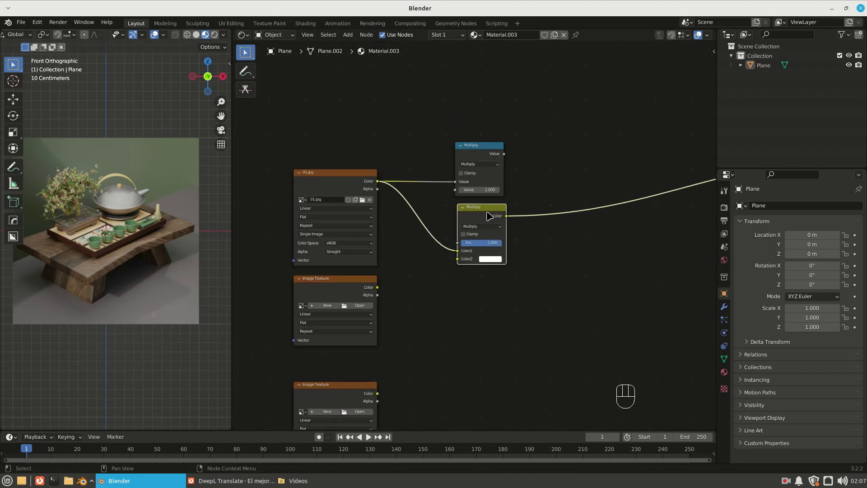
drag(527, 176, 339, 234)
key(Delete)
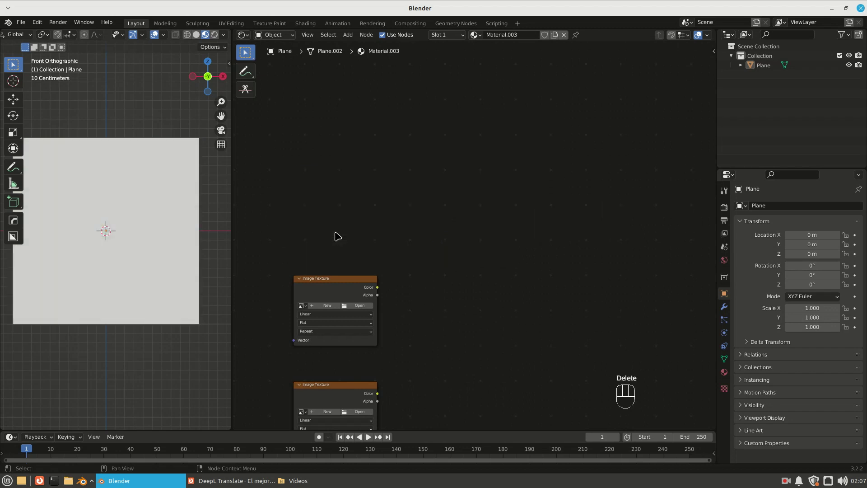
Step: Arrange the two image textures and add a MixRGB and a Vector Math node beside them
middle_click(424, 309)
middle_click(389, 196)
drag(356, 154, 379, 181)
drag(354, 292, 370, 320)
middle_click(503, 231)
key(shift+a)
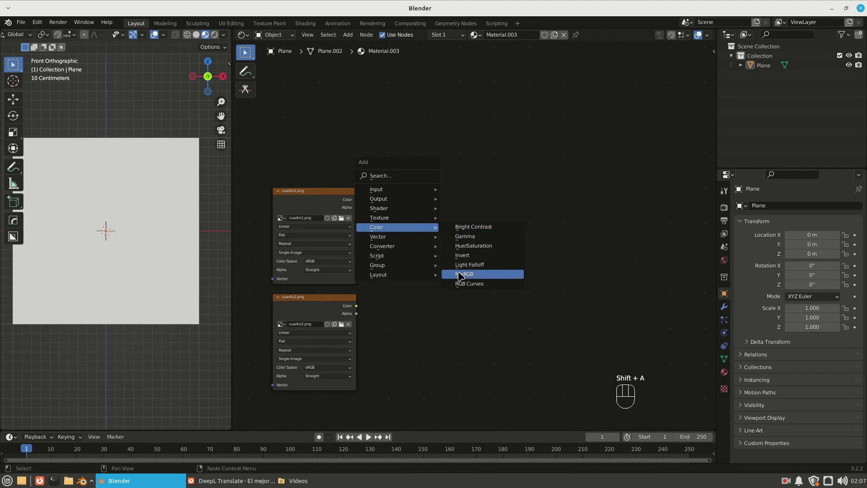
click(464, 228)
key(shift+a)
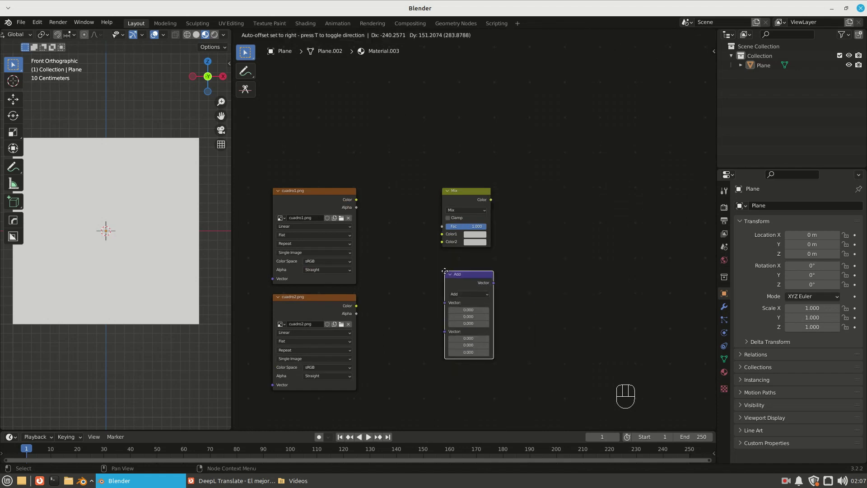
Step: Link both image colours into the Mix and Vector Math, set the Mix to Add and send it to the output
drag(393, 218, 438, 237)
drag(362, 203, 369, 257)
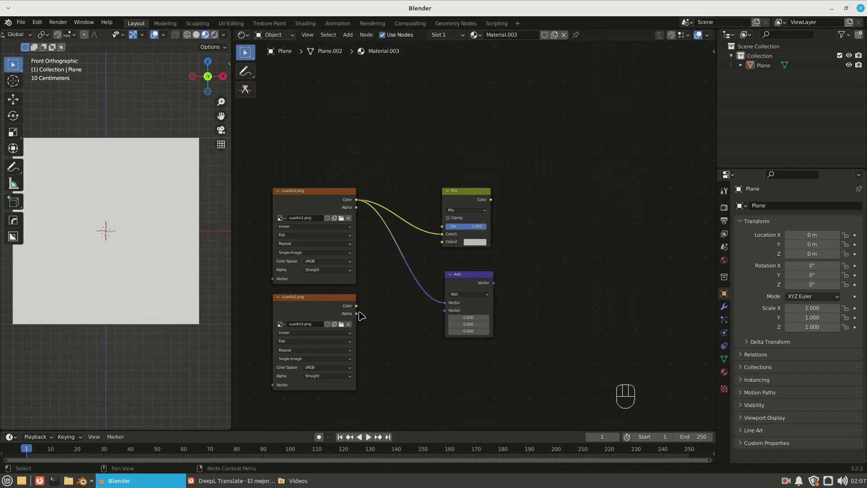
drag(106, 228, 449, 247)
drag(377, 310, 479, 275)
drag(468, 215, 465, 284)
click(468, 201)
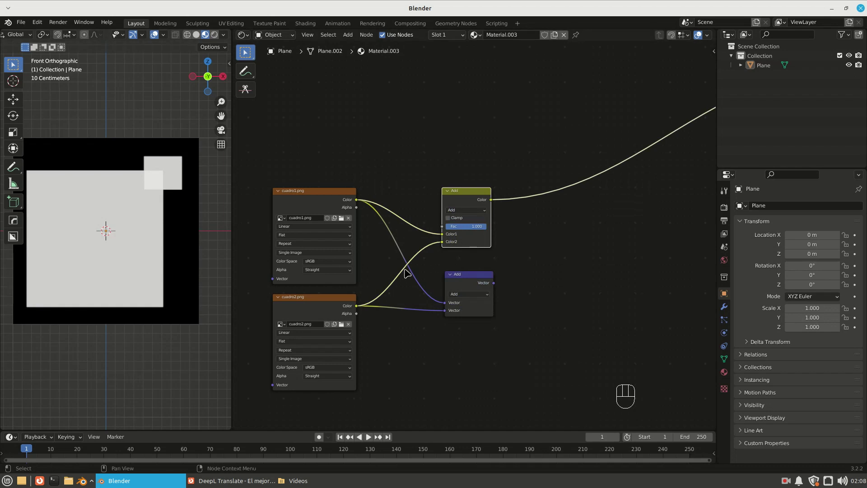
Step: Write an OR note above the mix node with the Annotate tool, then erase it
click(467, 281)
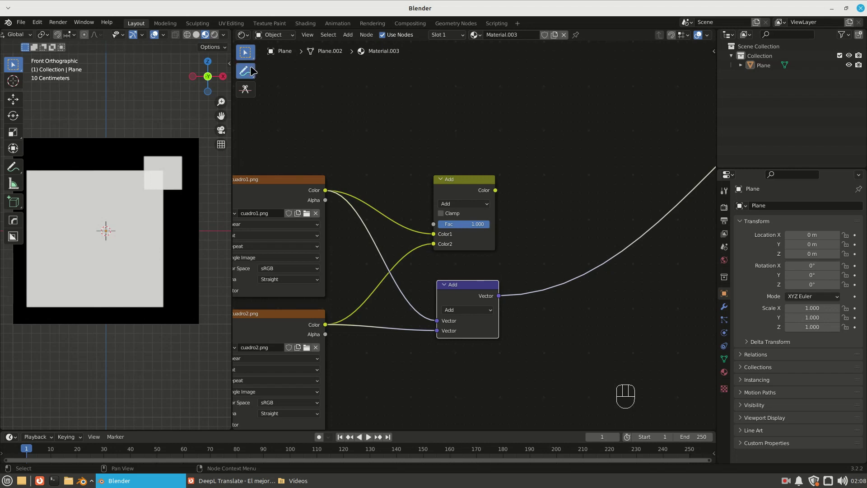
drag(461, 143, 482, 153)
click(106, 228)
drag(473, 145, 490, 164)
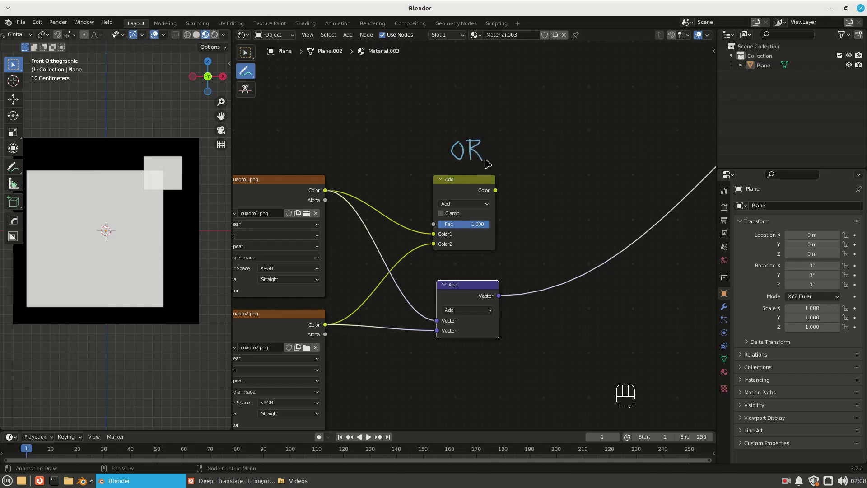
drag(250, 74, 412, 149)
drag(419, 146, 429, 144)
Step: Set the MixRGB and Vector Math to Multiply and send the Mix colour to the output
click(248, 73)
click(466, 203)
drag(466, 205, 464, 243)
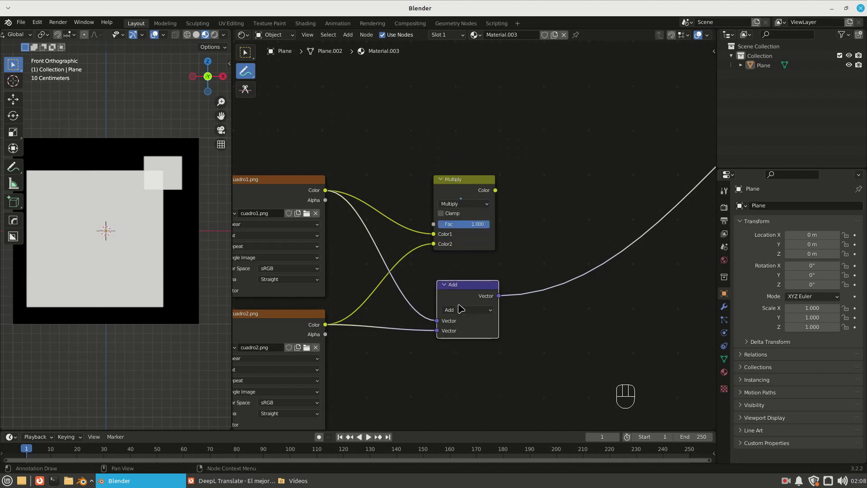
drag(464, 310, 466, 285)
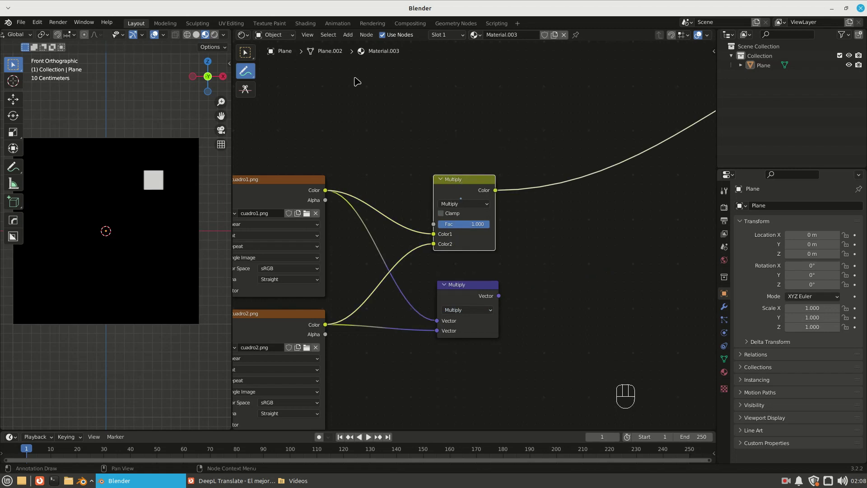
drag(453, 169, 459, 164)
drag(457, 164, 485, 162)
drag(490, 160, 502, 168)
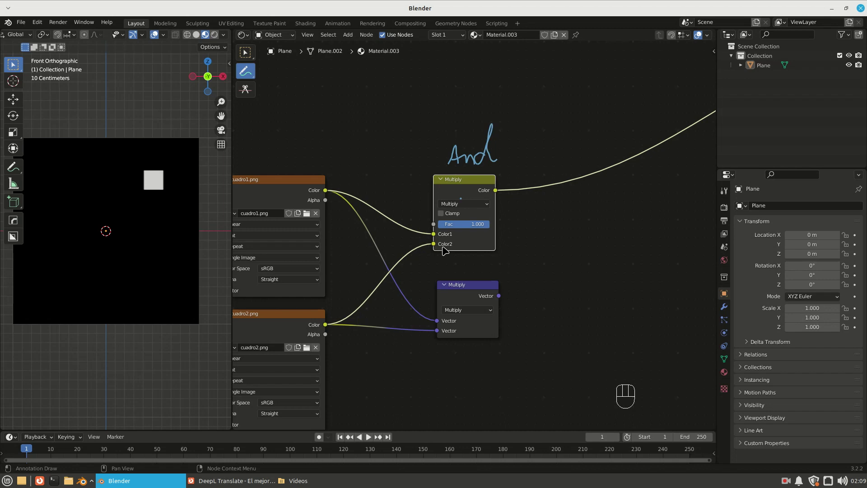
drag(256, 74, 286, 132)
drag(326, 131, 460, 159)
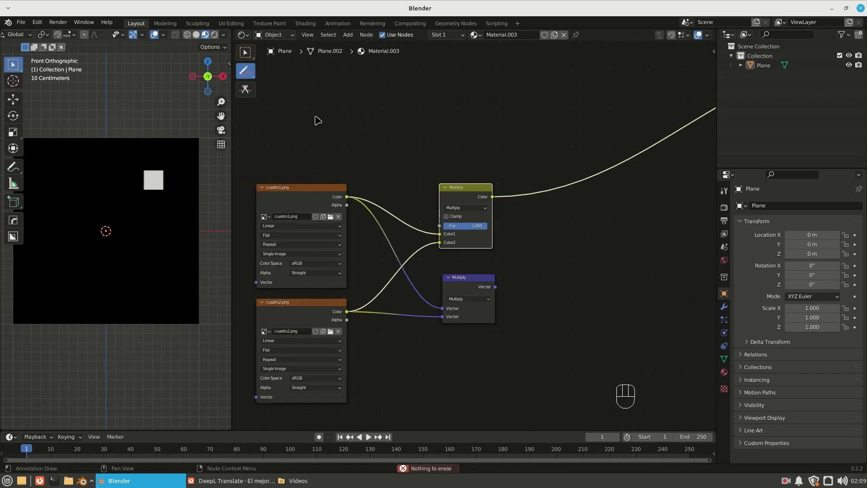
drag(513, 120, 280, 358)
Step: Delete the image nodes and add a Noise Texture with its Fac feeding a ColorRamp
key(Delete)
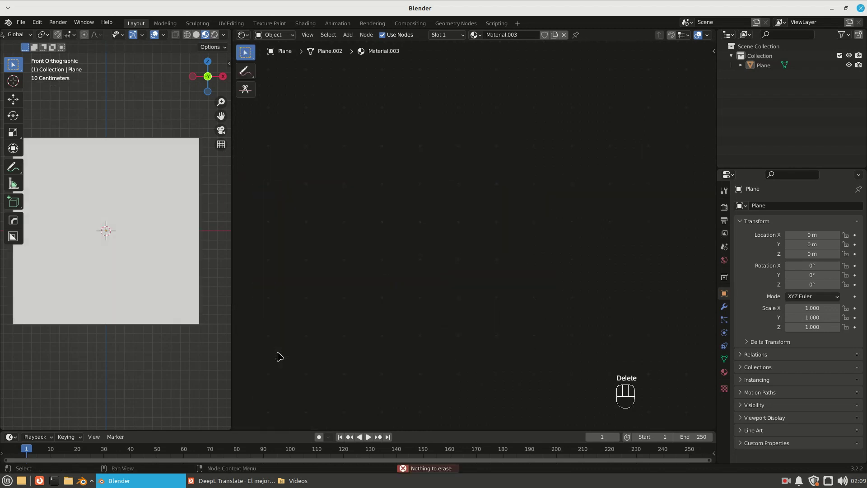
middle_click(105, 228)
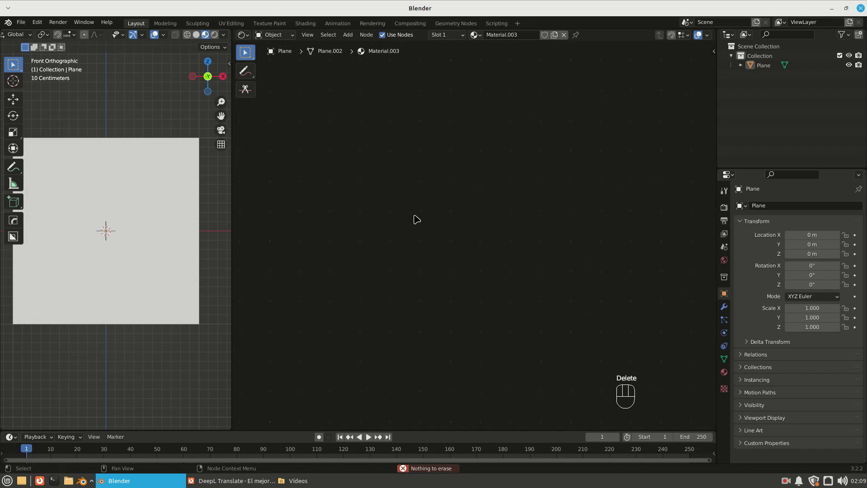
key(shift+a)
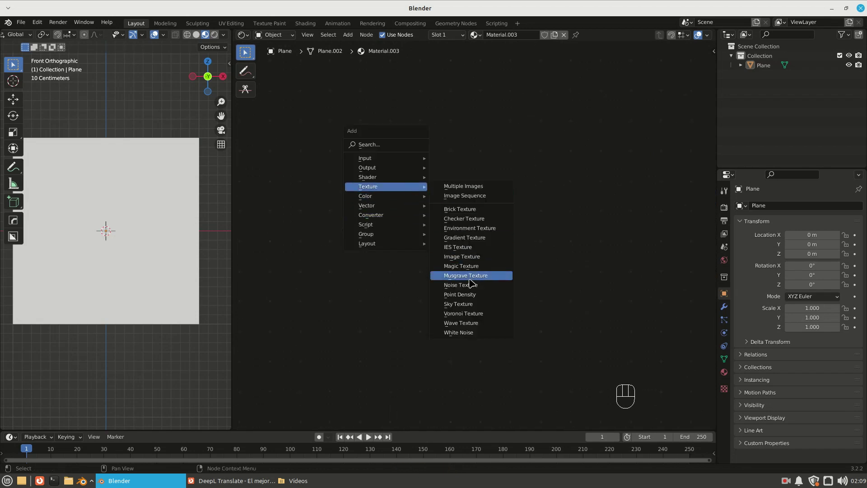
middle_click(105, 228)
key(shift+a)
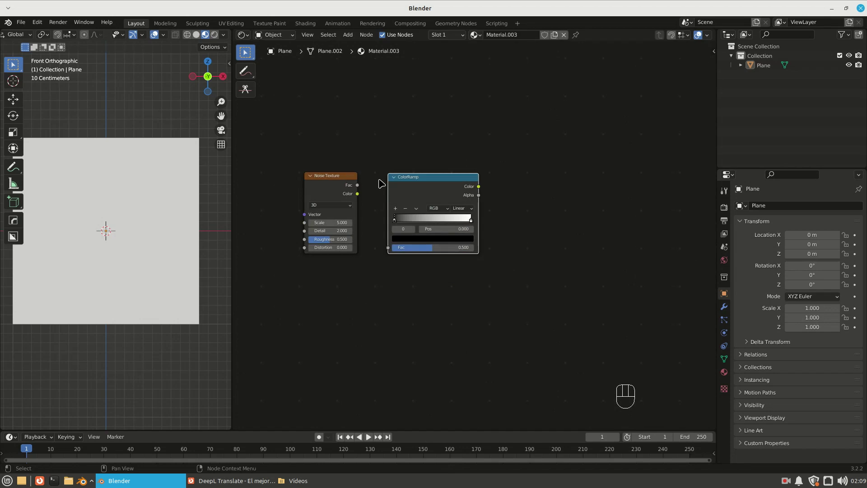
drag(364, 185, 395, 242)
drag(424, 184, 412, 180)
Step: Wrap the noise and ramp nodes in a frame labelled 'Highlighting details'
click(288, 139)
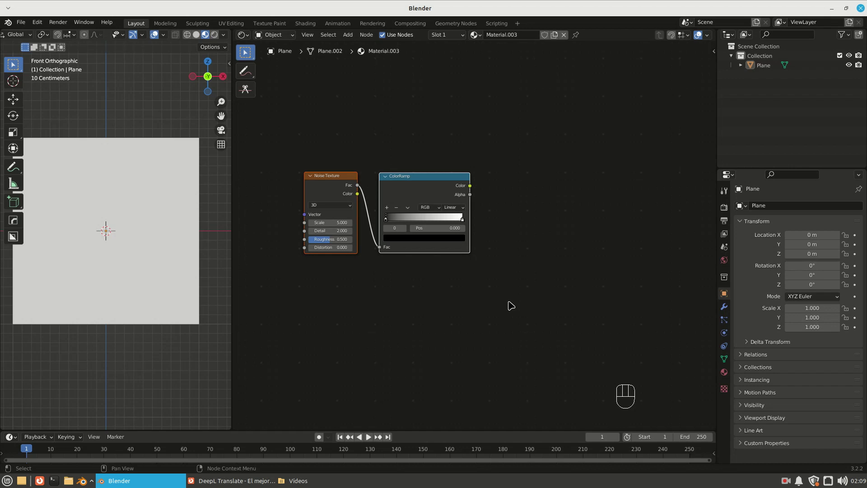
key(ctrl+j)
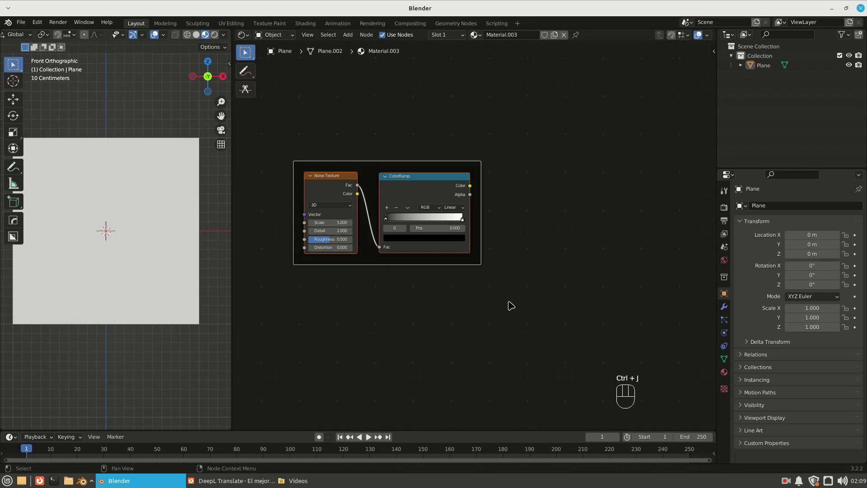
click(401, 169)
key(F2)
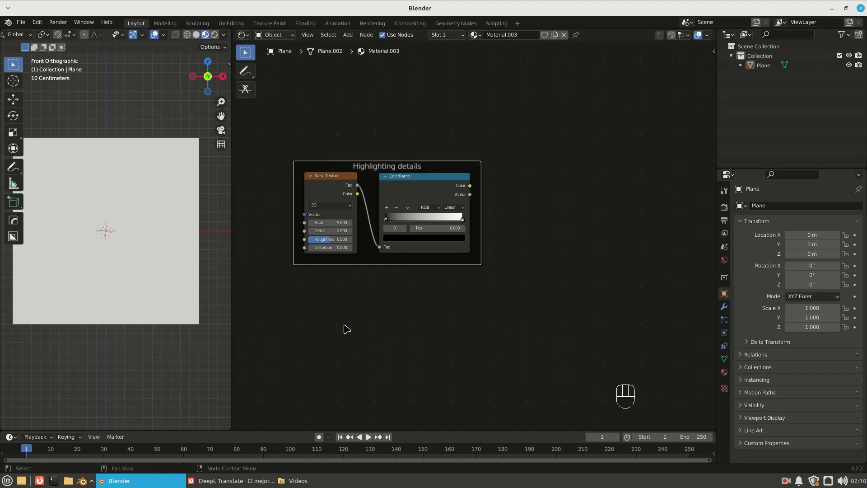
click(393, 299)
Step: Link the ColorRamp to the output and set Noise Scale 4, Detail 5.5, Roughness 0.548, black stop 0.39
drag(413, 290, 345, 301)
middle_click(106, 228)
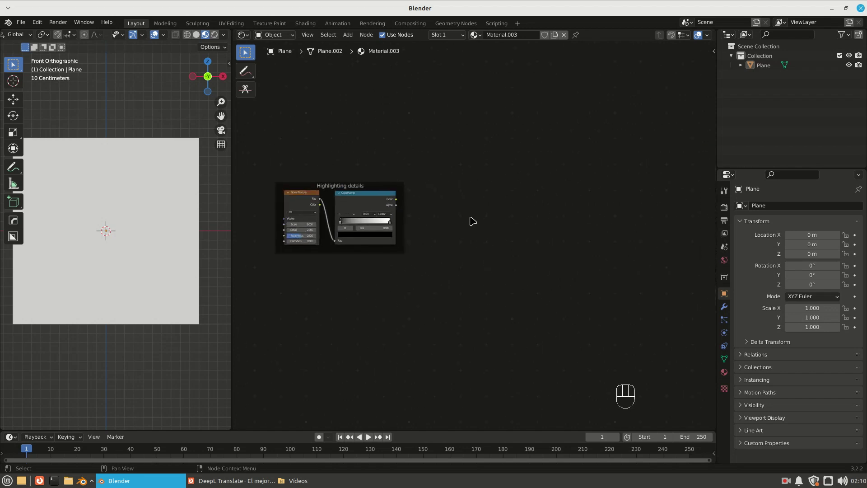
middle_click(413, 218)
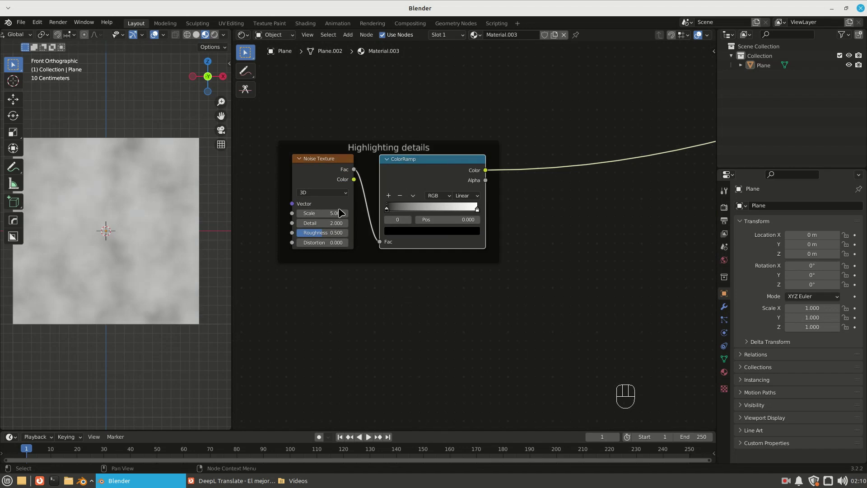
drag(321, 212, 349, 265)
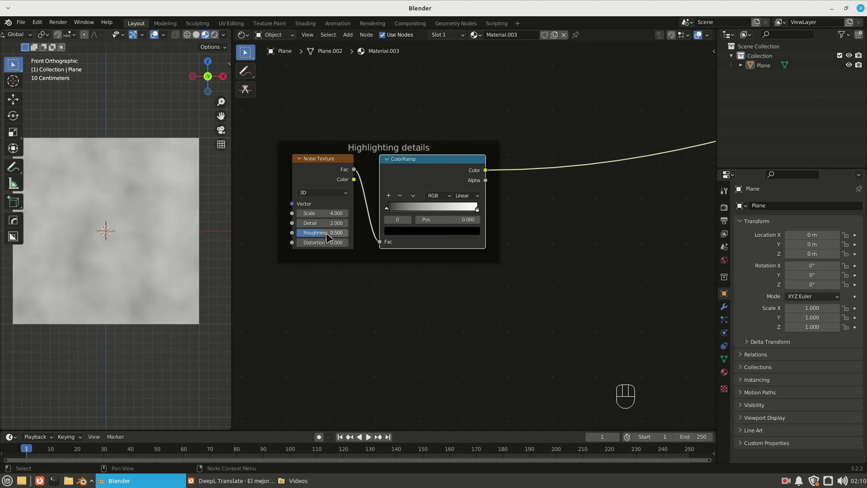
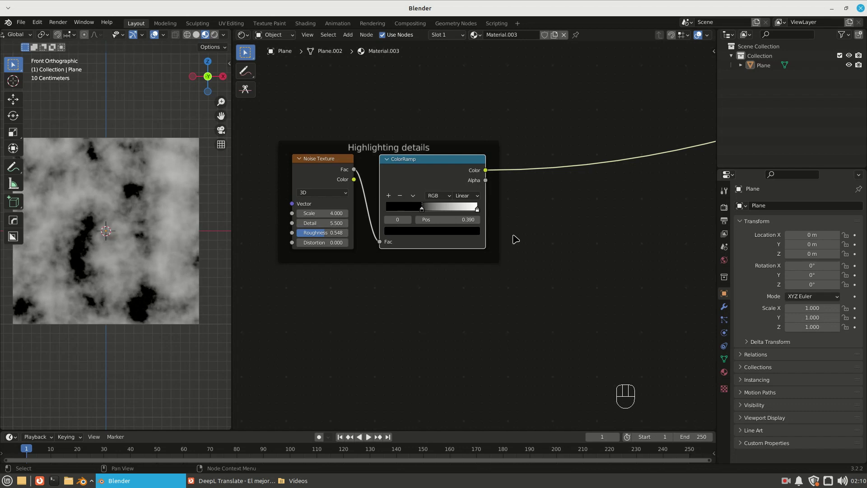
middle_click(415, 221)
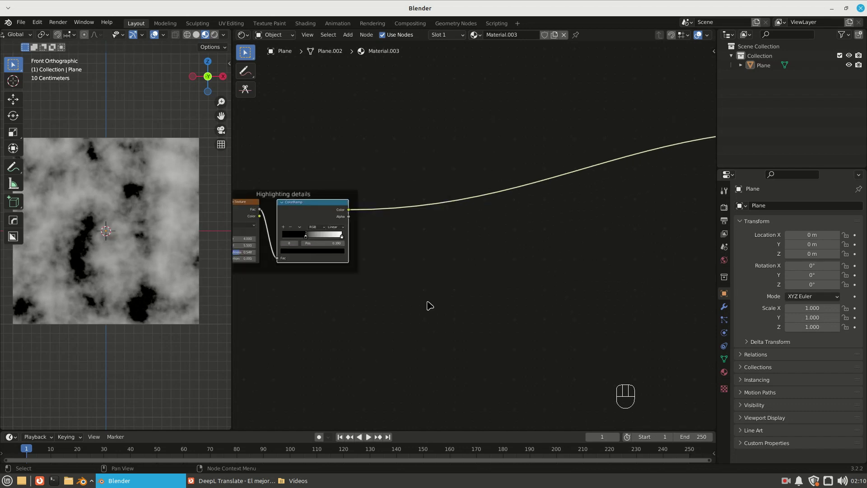
Step: Drop a second ColorRamp onto the output link and rename it Colorize
key(shift+a)
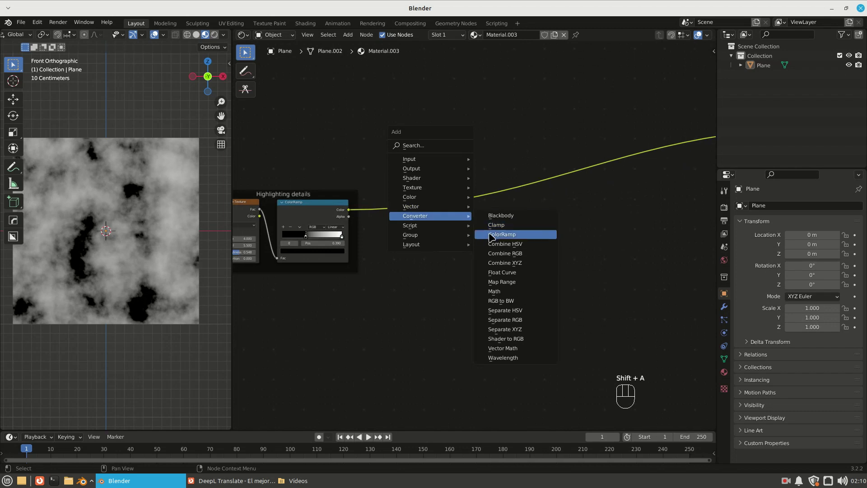
drag(505, 167, 459, 194)
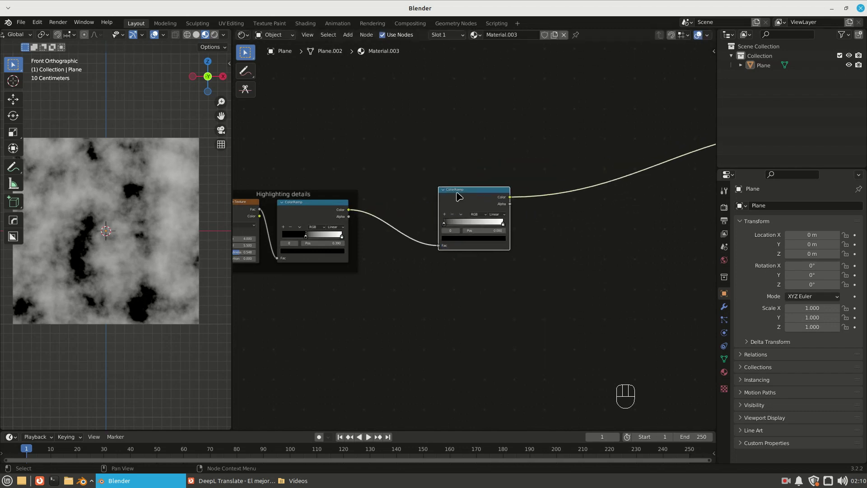
key(F2)
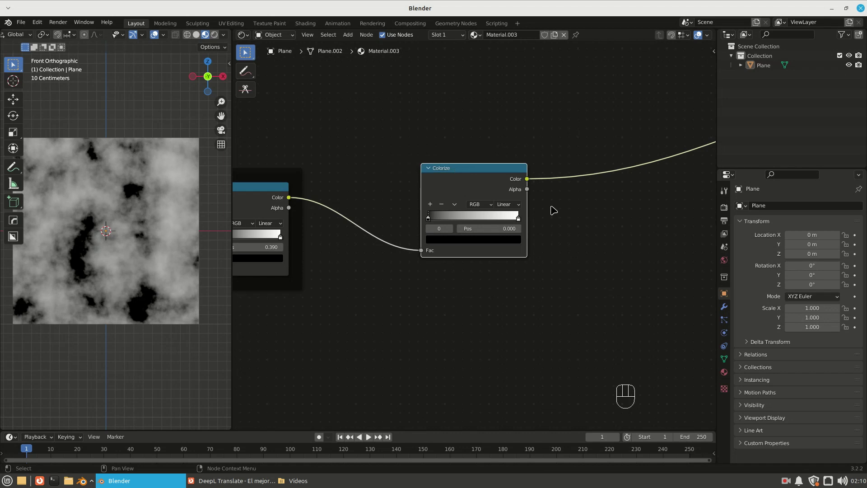
middle_click(471, 269)
Step: Set the Colorize ramp's dark stop to purple and its bright stop to orange
drag(463, 178, 522, 150)
drag(506, 173, 447, 128)
click(511, 250)
middle_click(522, 236)
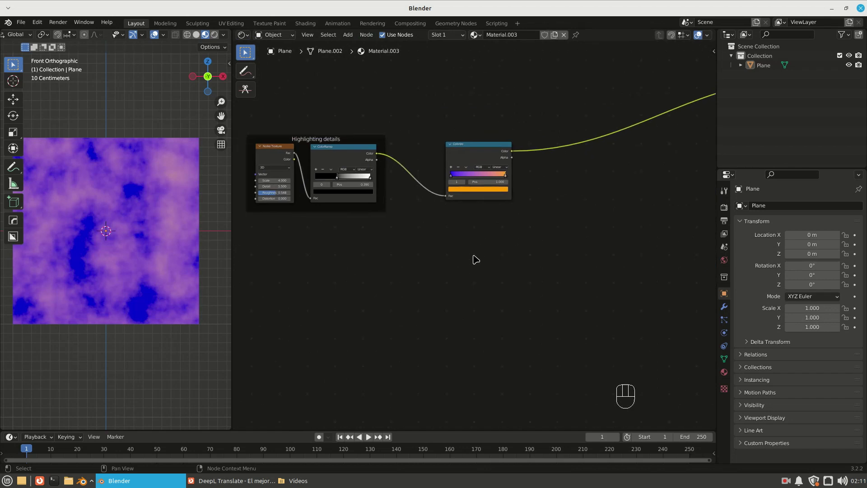
Step: Add a vector Map Range fed by the ramp and relink the Colorize colour to the output
key(shift+a)
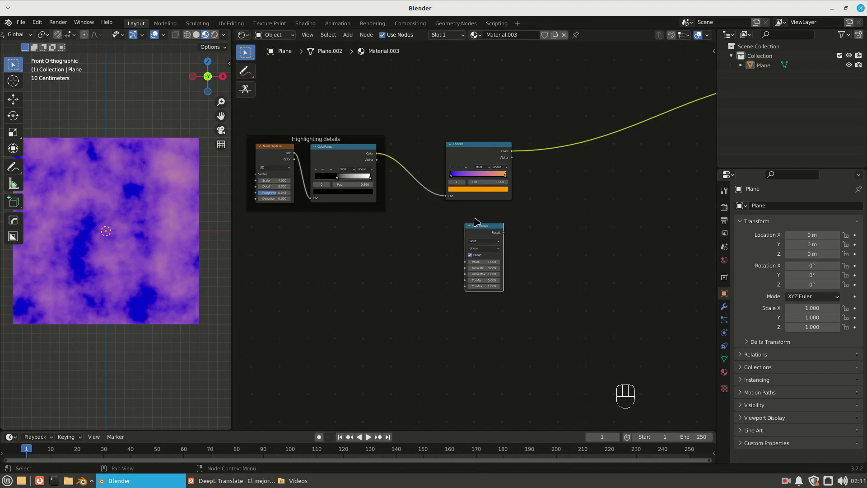
drag(487, 249, 486, 275)
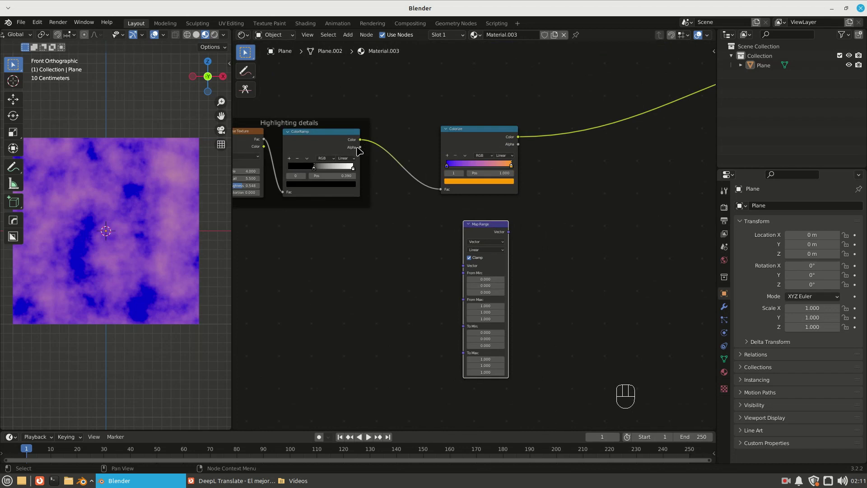
drag(365, 144, 467, 268)
middle_click(520, 302)
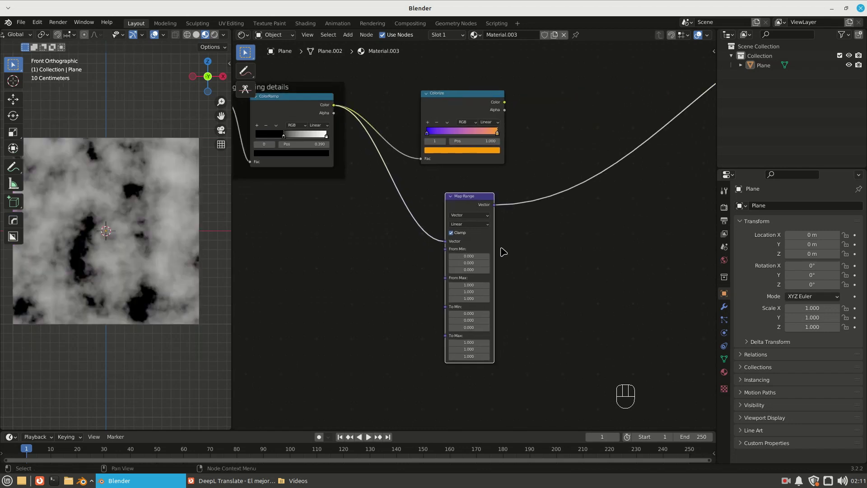
drag(285, 133, 510, 233)
Step: Move the Colorize blue stop to 0.100 and the orange stop to 0.810, then pull a link from From Min
click(453, 97)
drag(431, 133, 463, 135)
drag(499, 132, 490, 133)
click(490, 133)
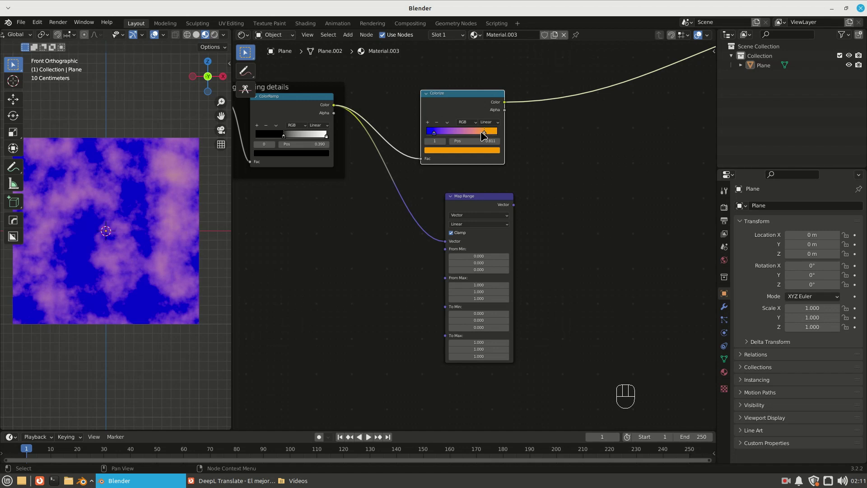
drag(489, 148, 505, 252)
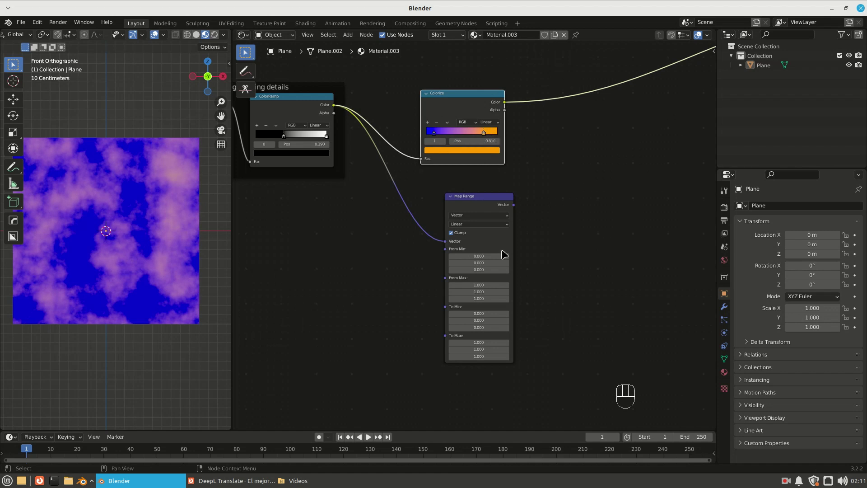
drag(437, 134, 474, 201)
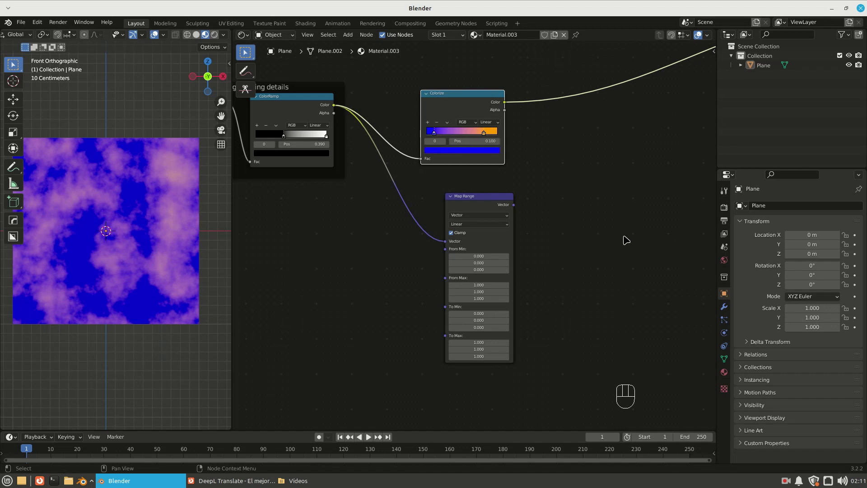
click(478, 242)
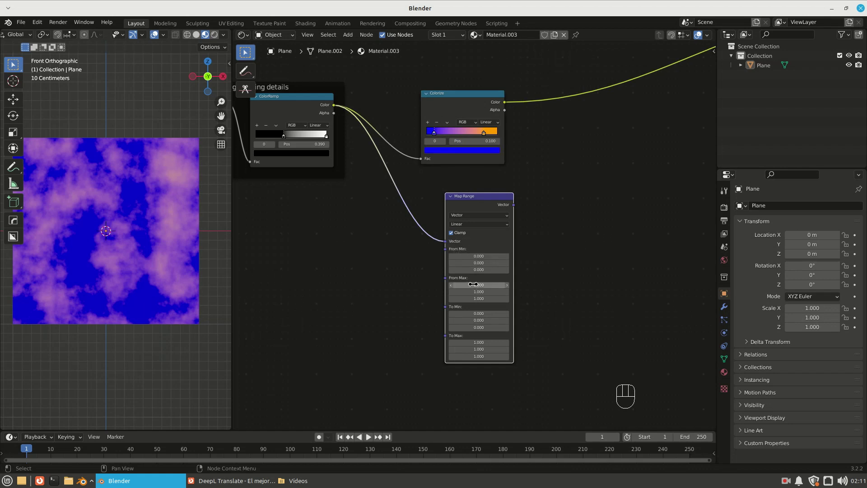
drag(449, 254, 285, 133)
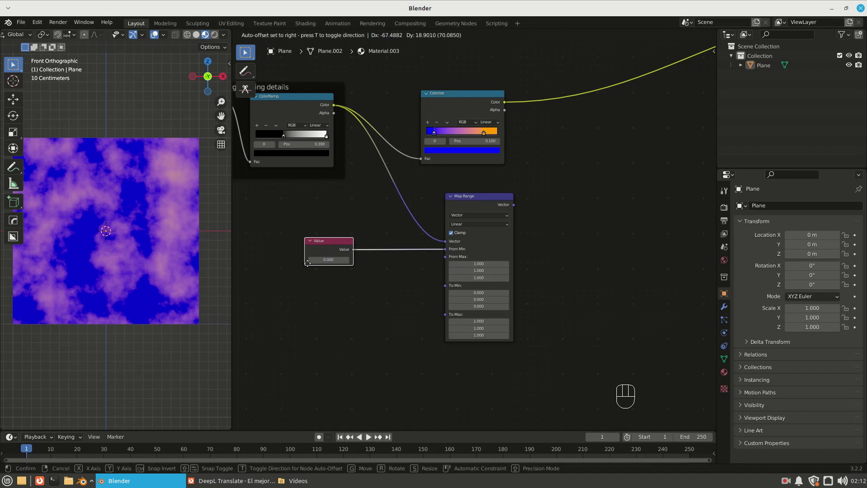
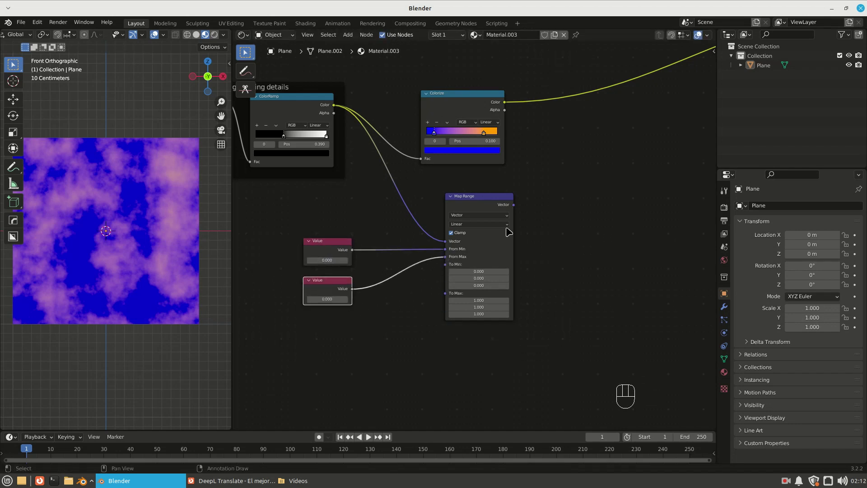
Step: Hide unused Map Range sockets (Ctrl+H), set the Value nodes to 0.100 and 0.810, preview Colorize again
click(487, 197)
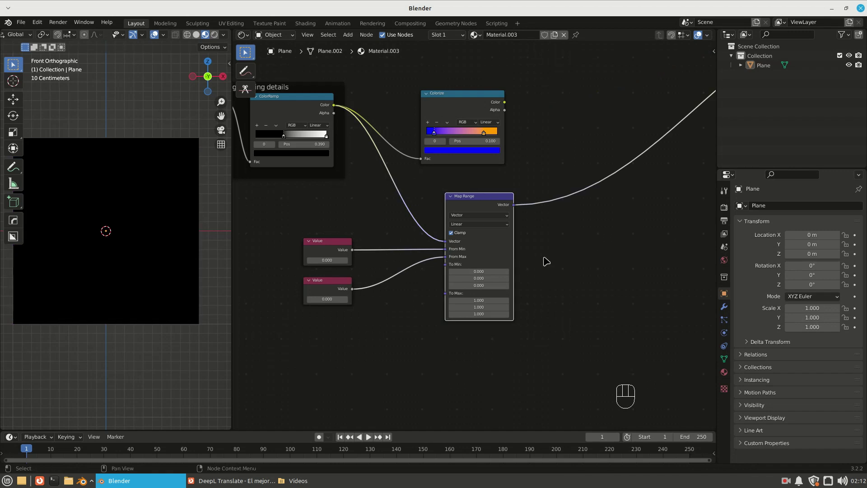
key(ctrl+h)
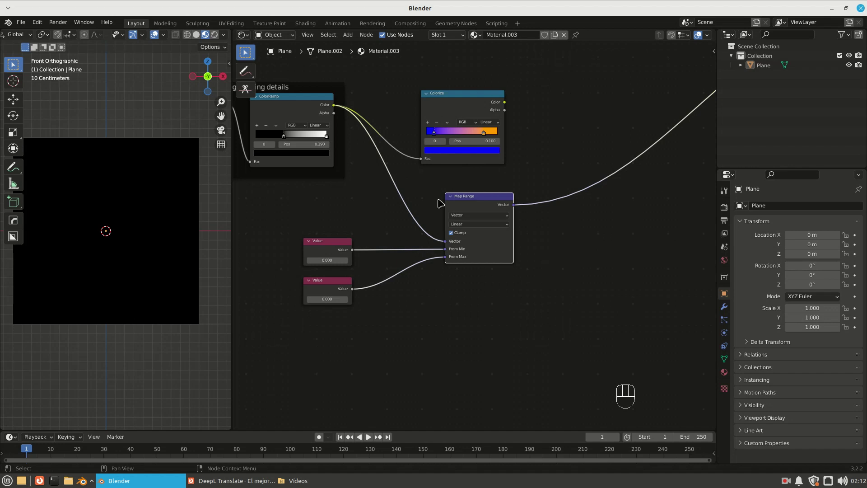
drag(338, 256, 330, 274)
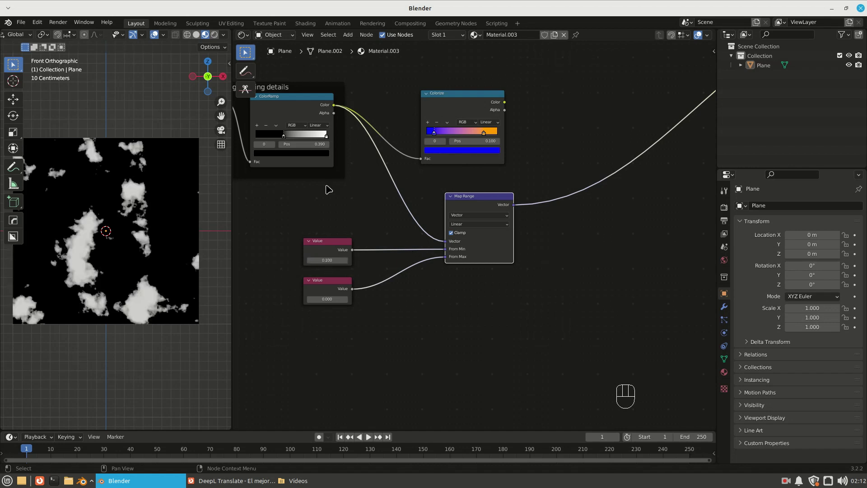
click(488, 134)
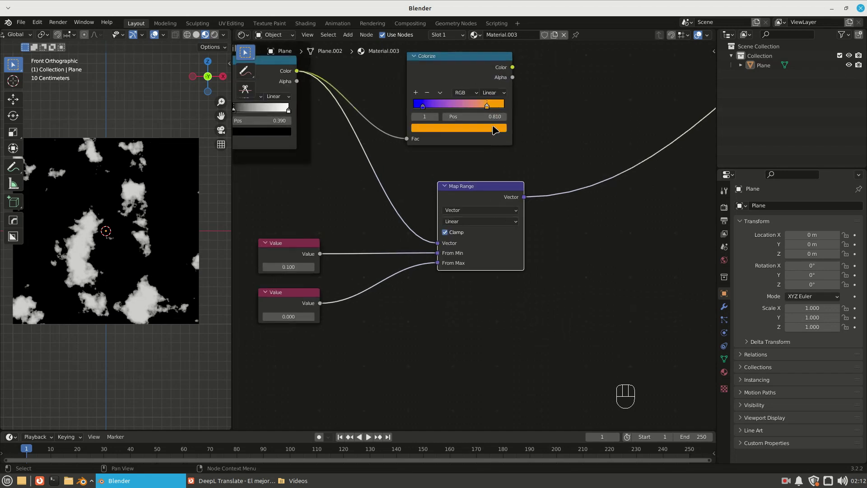
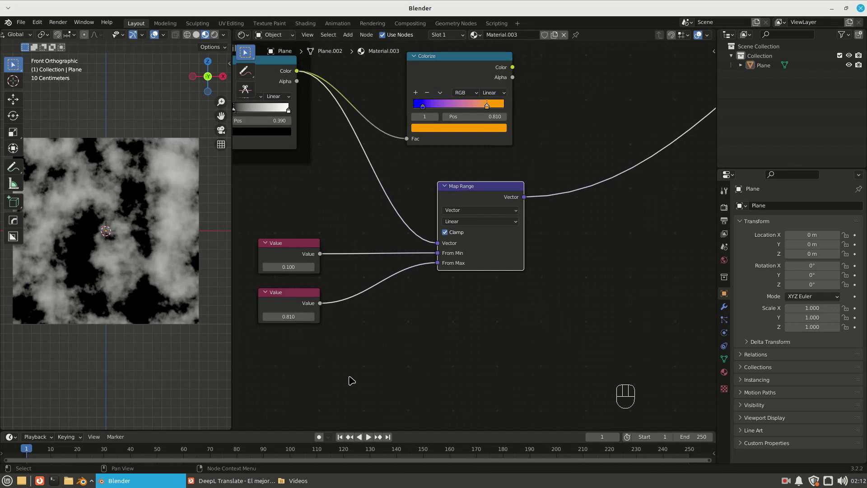
middle_click(511, 299)
click(482, 118)
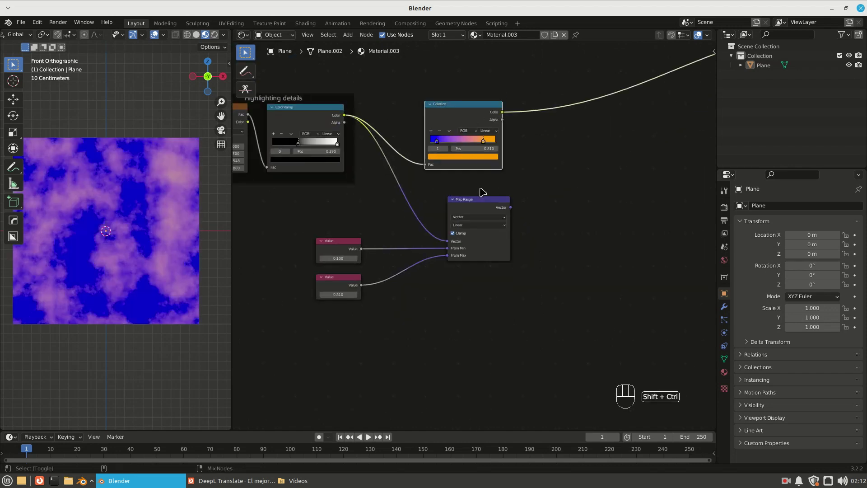
Step: Add a Mix node after Map Range with the Map Range Vector driving its Fac
click(482, 205)
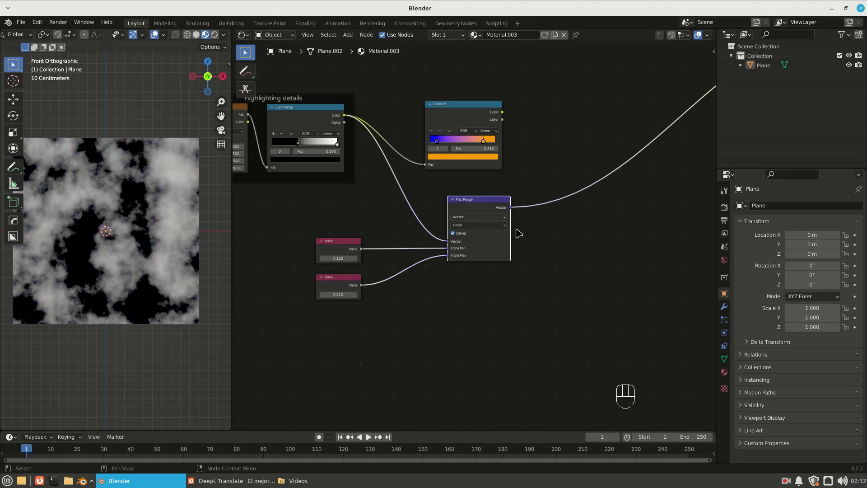
key(shift+a)
key(shift+a)
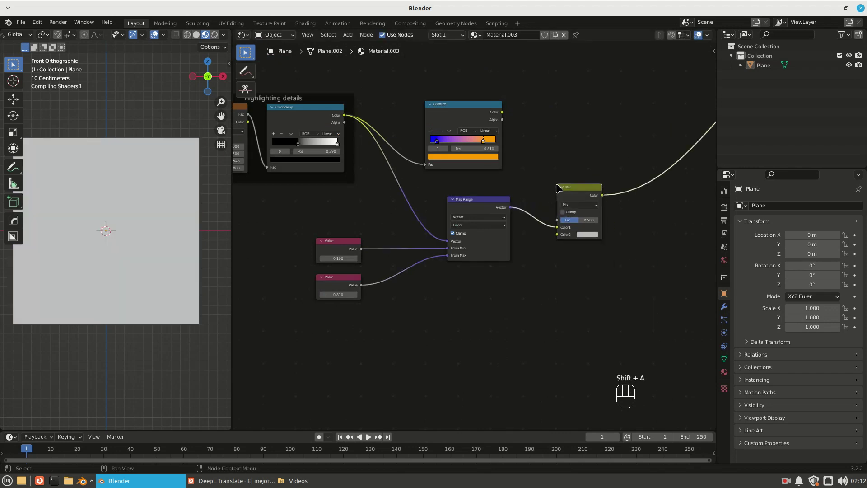
drag(572, 194, 553, 186)
click(547, 176)
middle_click(547, 178)
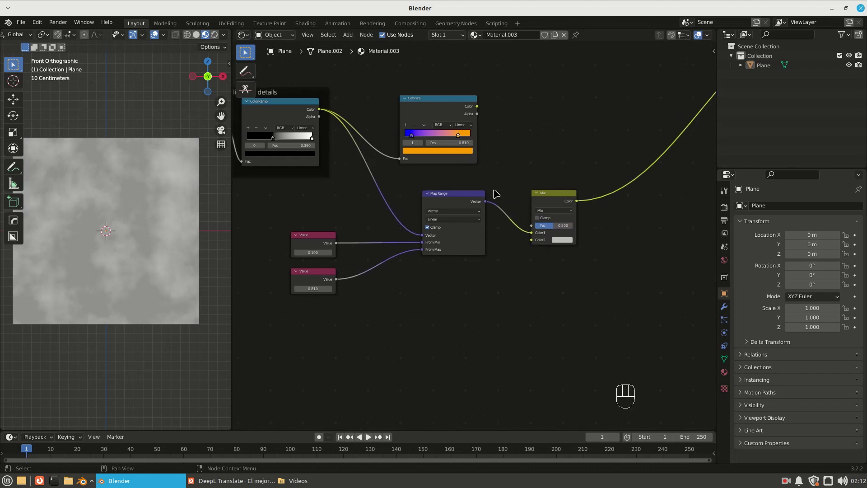
click(539, 236)
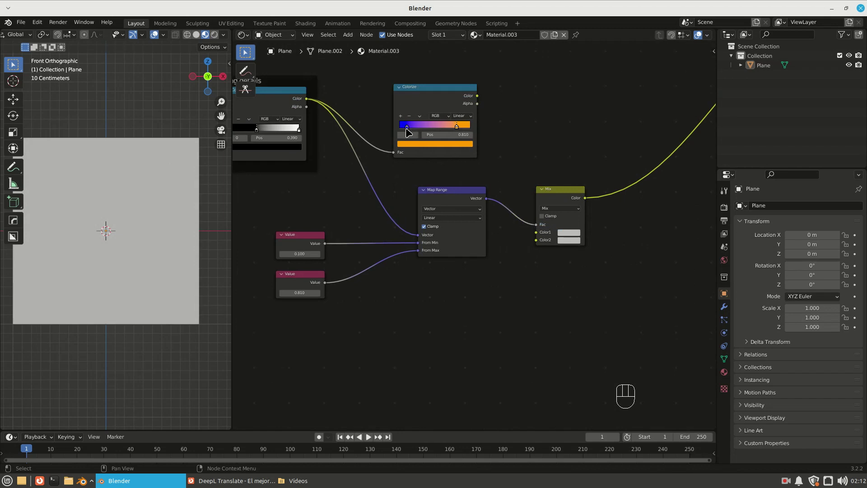
Step: Copy the ramp's blue into Mix Color1 and its orange into Color2
click(411, 131)
click(417, 146)
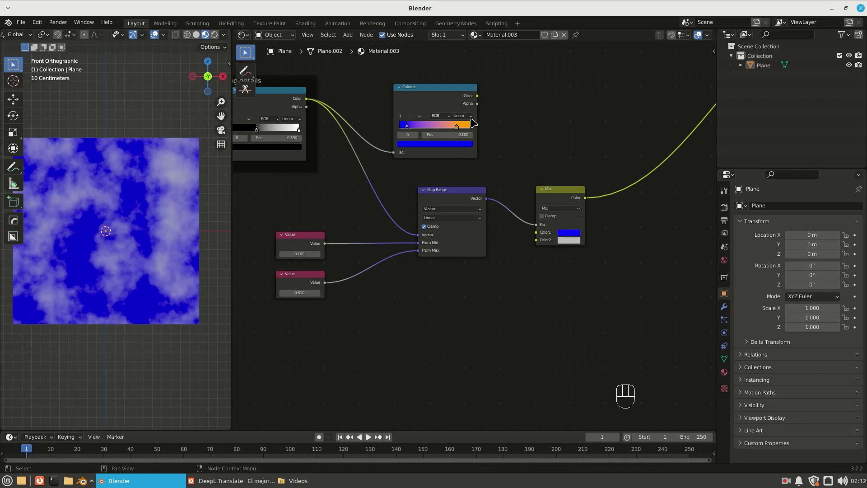
drag(461, 129, 576, 252)
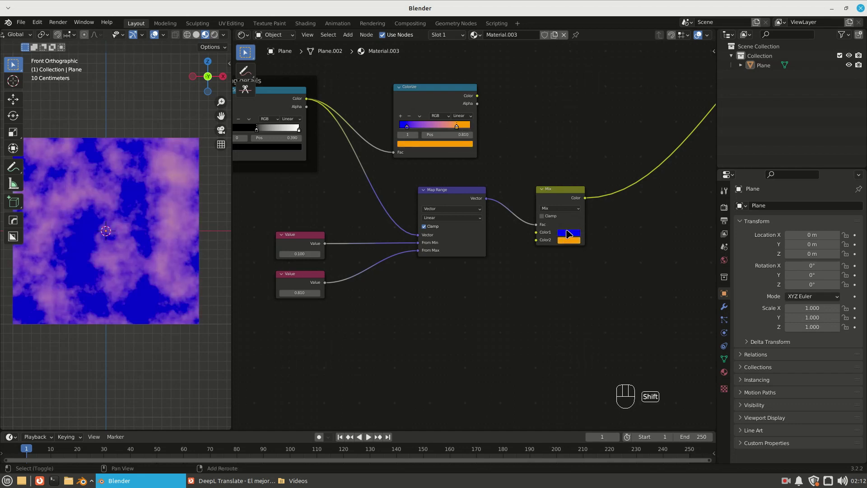
click(566, 194)
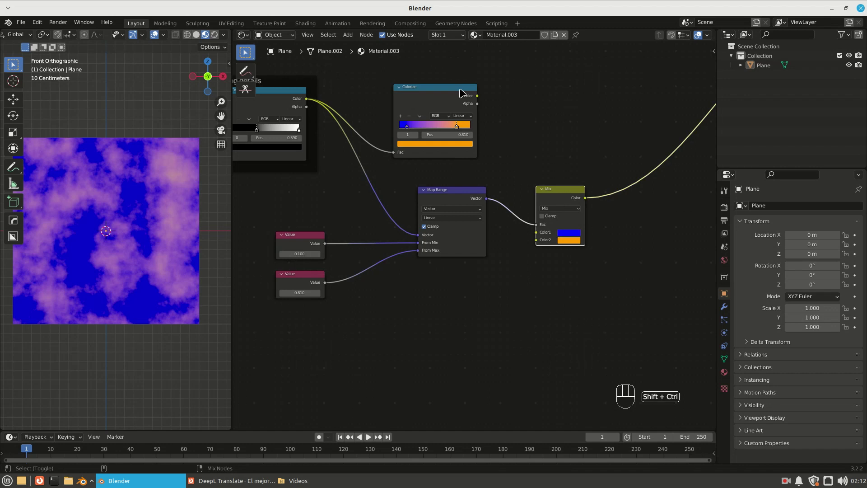
Step: Draw a freehand annotation mark next to the Mix node, then return to node selection
click(567, 196)
click(248, 69)
click(511, 168)
click(505, 171)
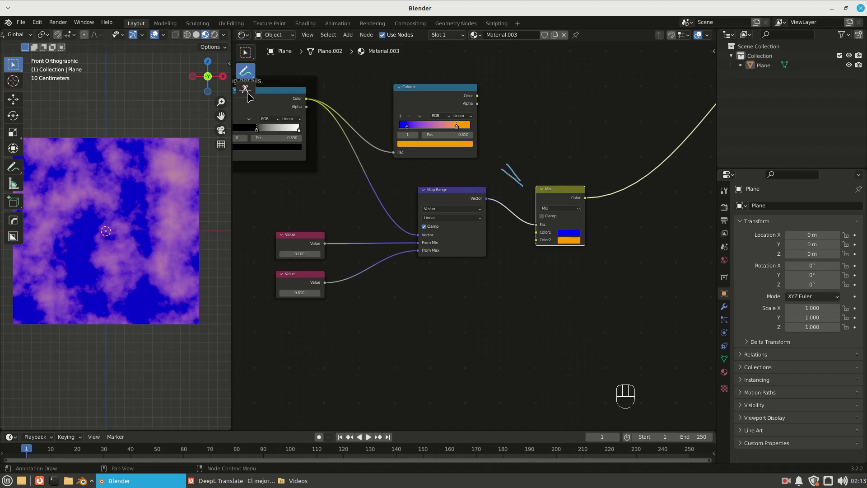
drag(250, 73, 298, 127)
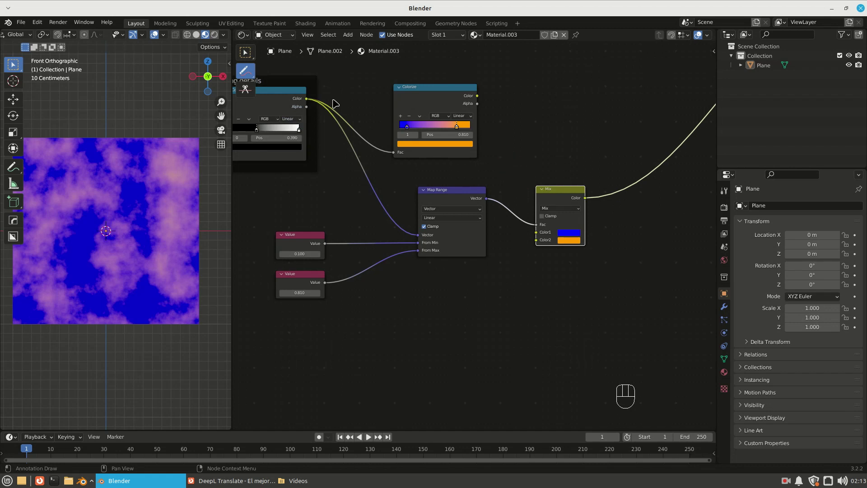
click(531, 296)
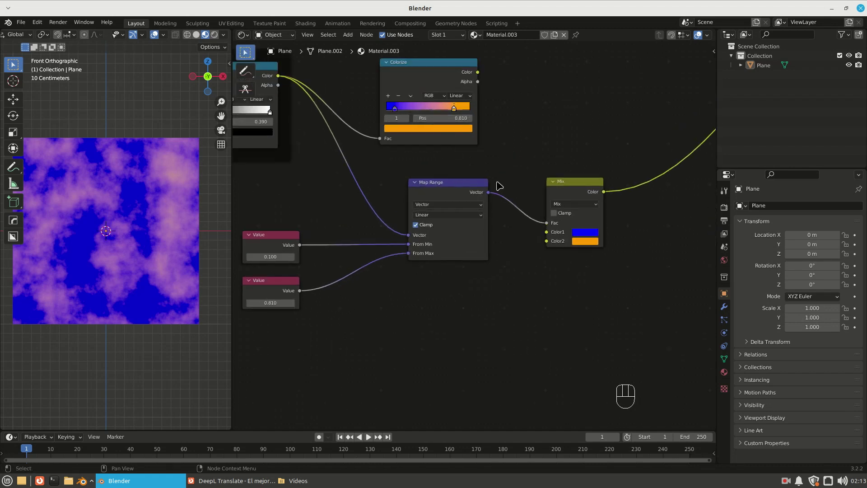
Step: Select the Map Range and Mix nodes and group them with Ctrl+G
drag(569, 186, 521, 223)
click(501, 273)
middle_click(459, 269)
drag(567, 300, 469, 278)
drag(543, 176, 416, 200)
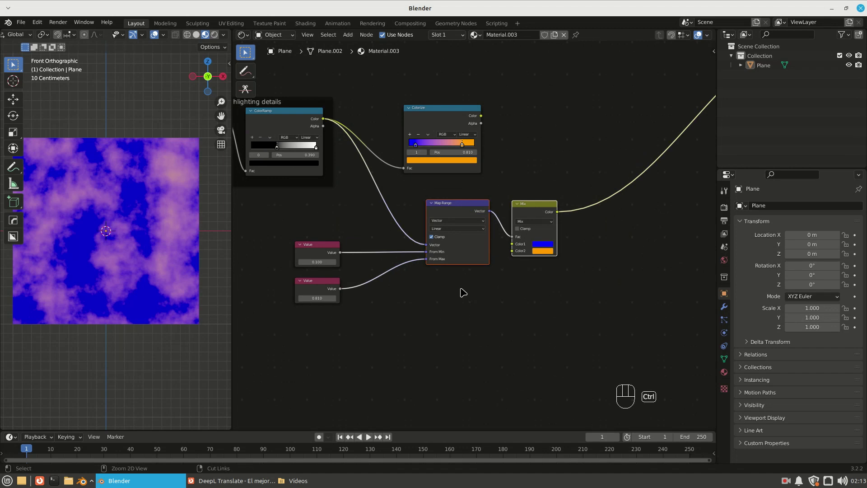
key(ctrl+g)
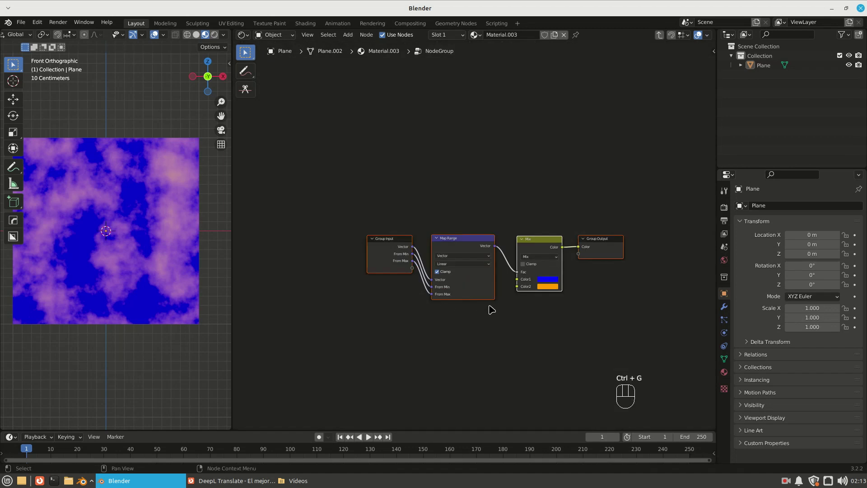